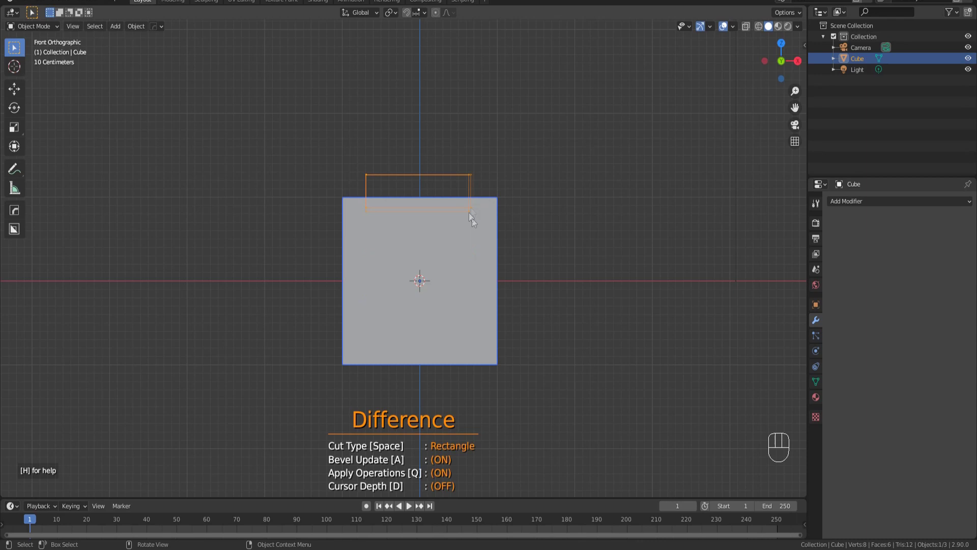
- From Front view, cut a deeper rectangular notch inside the top groove
middle_click(451, 236)
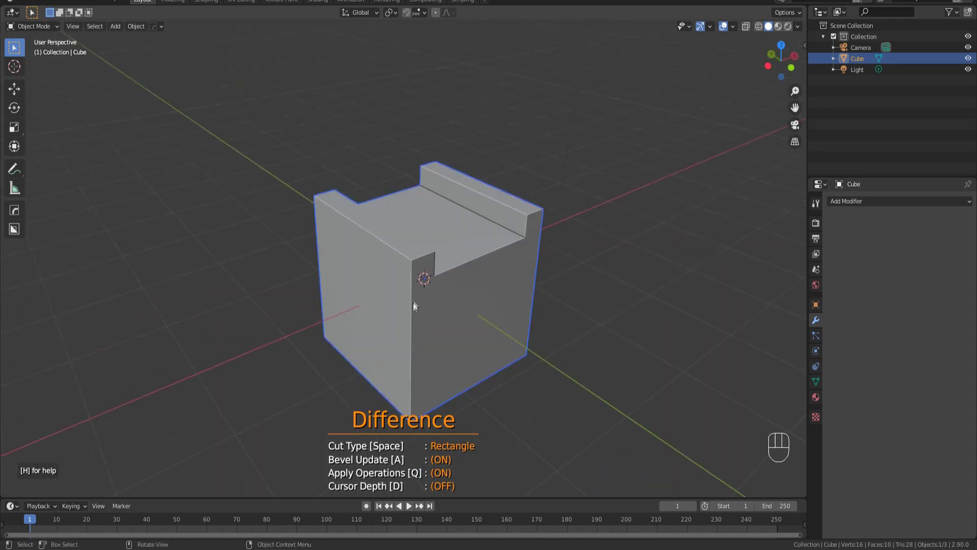
key(KP_1)
click(377, 219)
drag(463, 236, 464, 246)
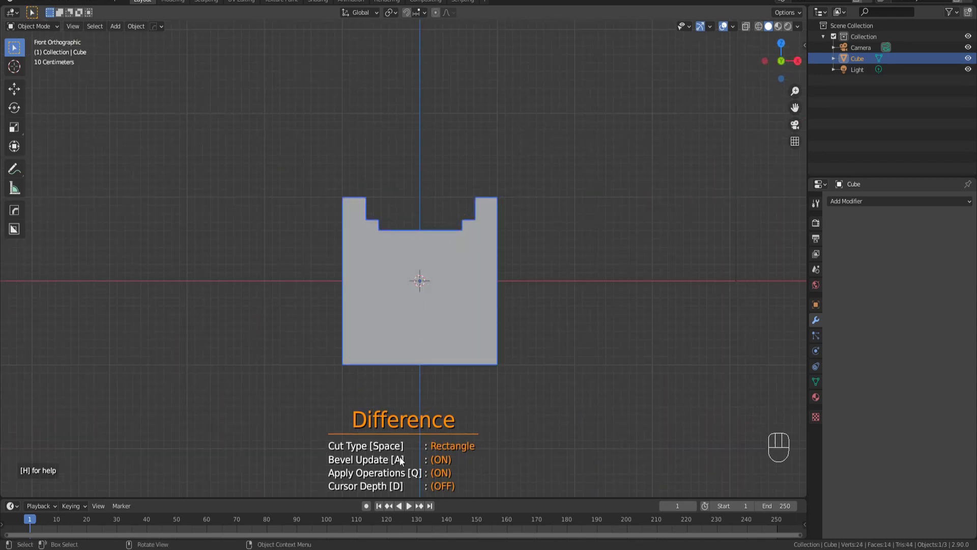
- With Line cut type, place points to bite an angular cut into the cube's right side
key(space)
click(518, 236)
drag(485, 258, 482, 277)
click(482, 326)
drag(523, 347, 532, 332)
key(space)
drag(489, 269, 489, 269)
drag(471, 309, 492, 317)
- Cycle the cut shape to Circle and size a round cut on the cube's left
key(space)
key(space)
key(space)
drag(378, 280, 396, 310)
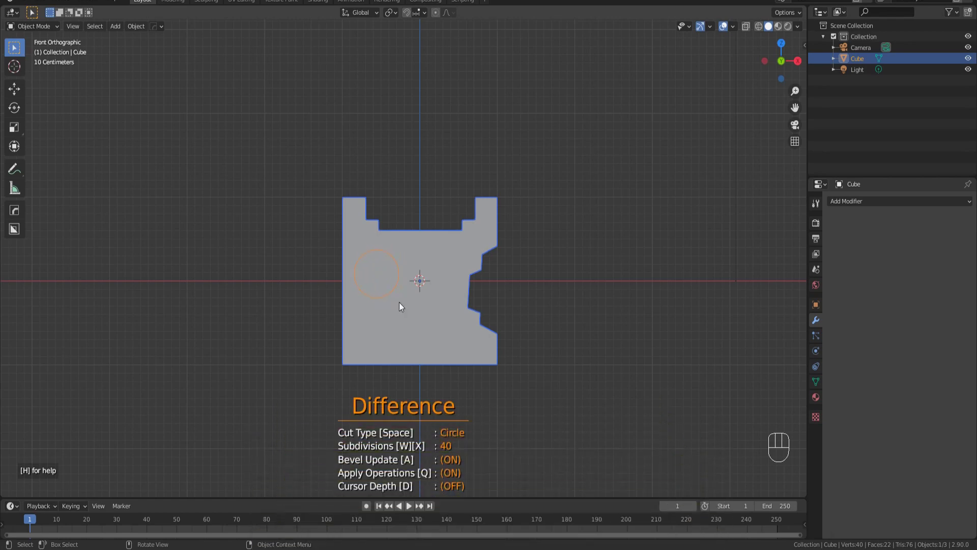
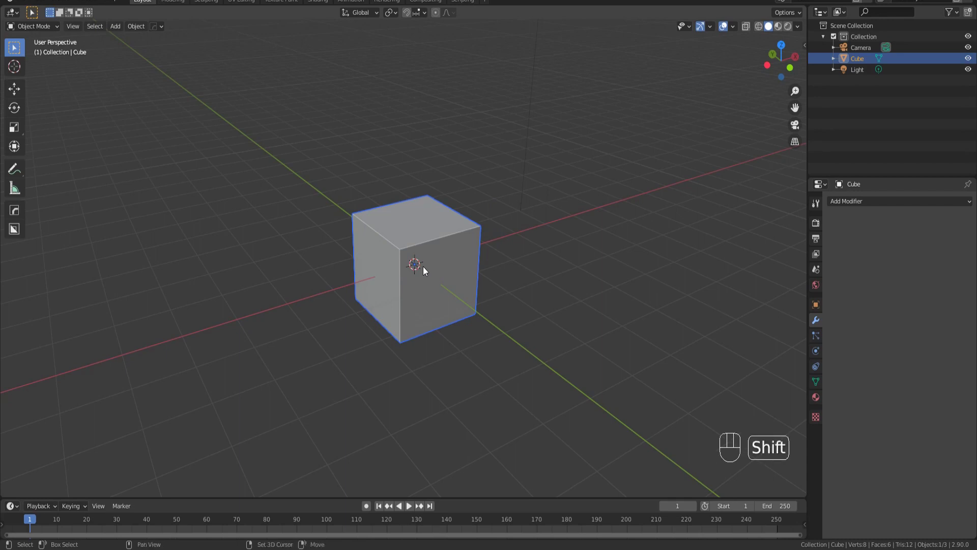
- Start Carver (Ctrl+Shift+X) and, in Front view, cut a wide groove across the cube's top
key(ctrl+shift+x)
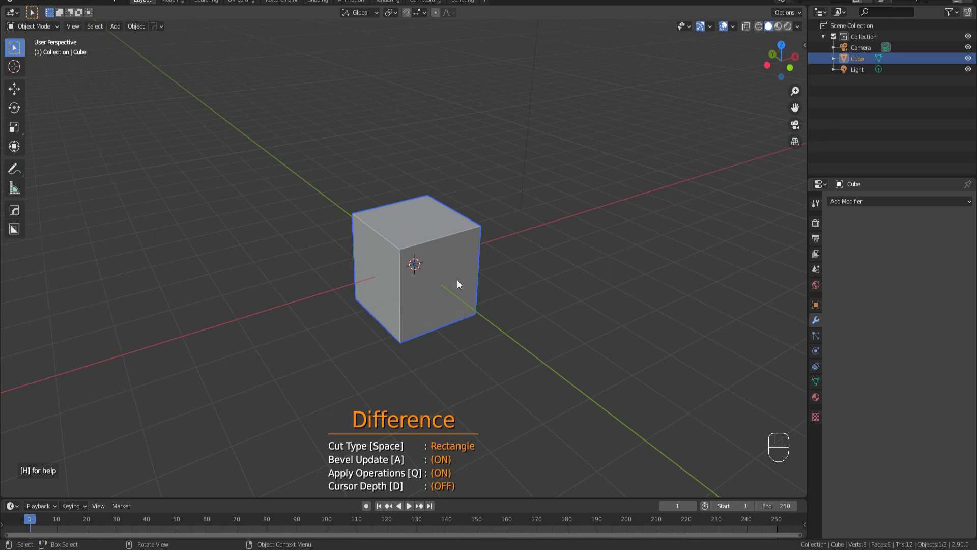
key(KP_1)
key(KP_1)
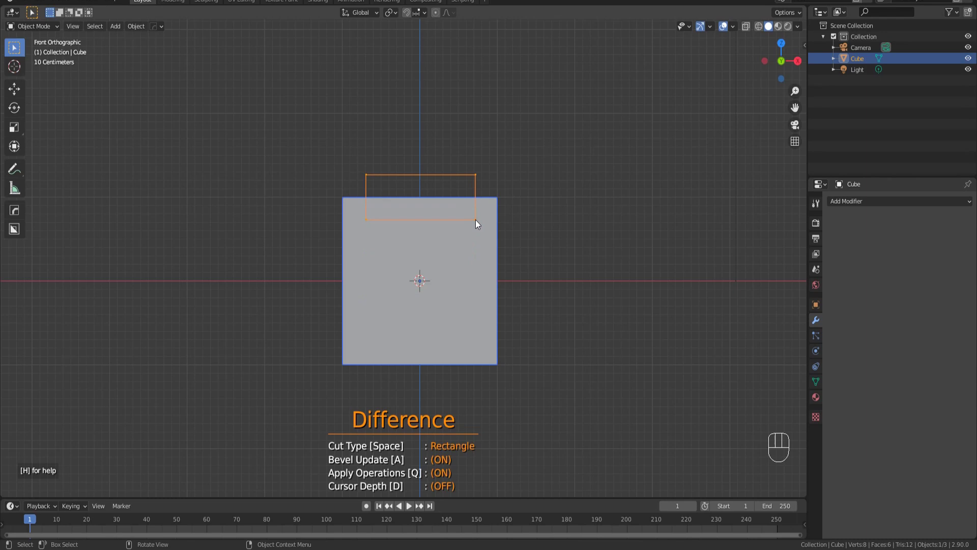
drag(372, 278, 448, 270)
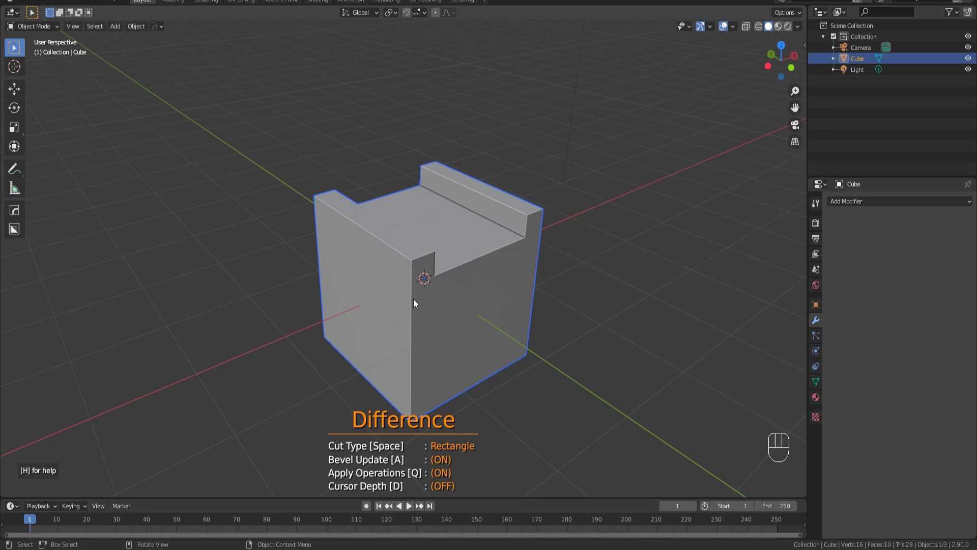
- Cut a second, deeper rectangular notch inside the top groove to form a stepped channel
key(KP_1)
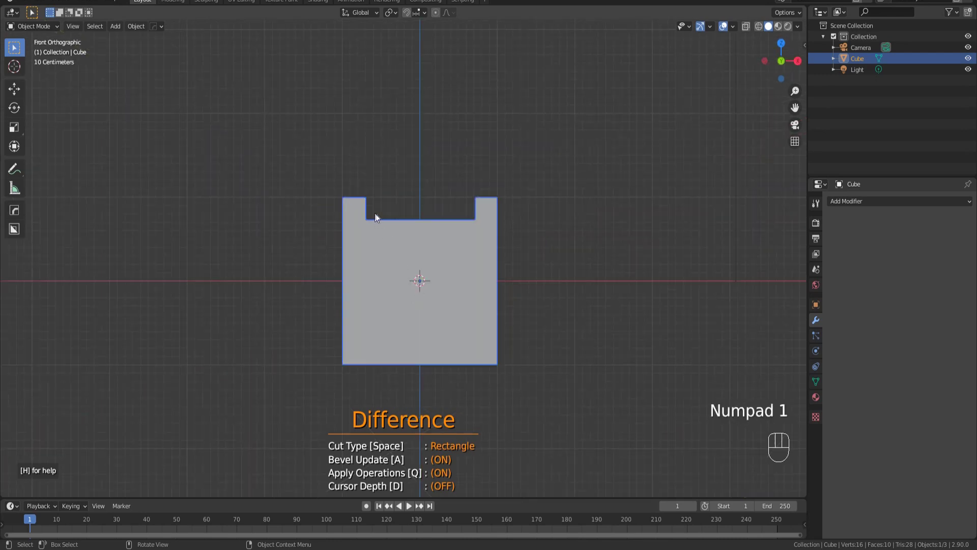
key(KP_1)
drag(379, 215, 401, 230)
click(466, 232)
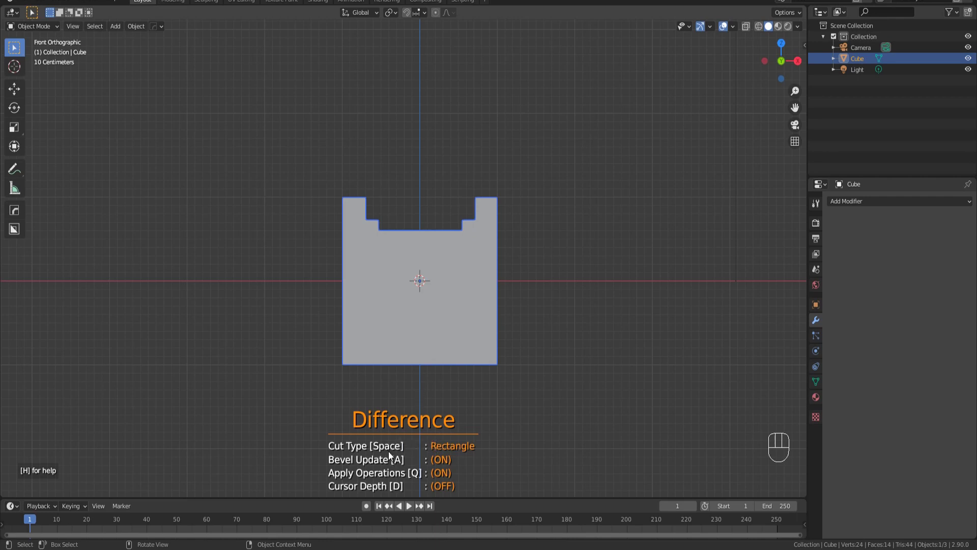
- Switch Carver to Line cut and place four corner points of an angled cut on the right side
key(space)
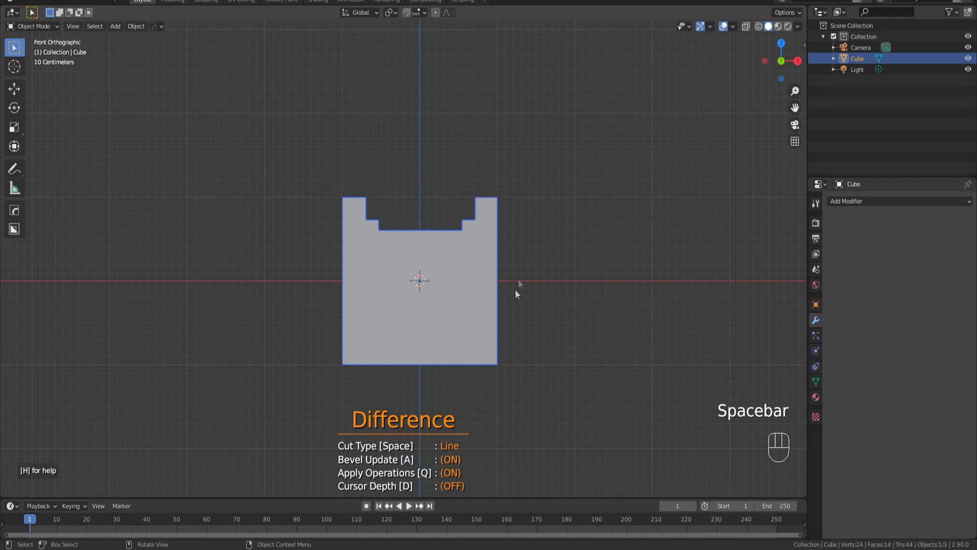
click(519, 236)
click(485, 256)
click(482, 325)
click(523, 347)
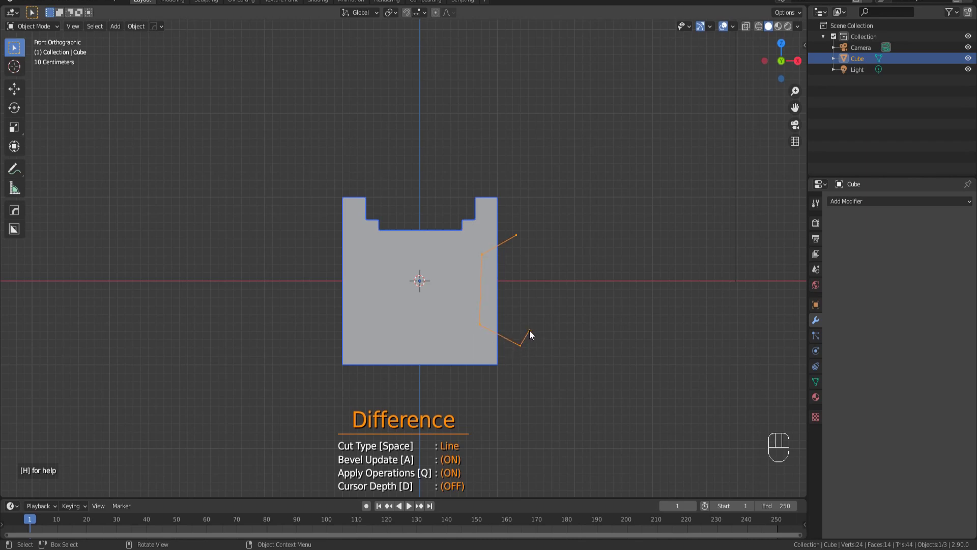
- Add the remaining corners and confirm the angular bite out of the cube's right side
key(space)
key(space)
click(489, 269)
click(470, 309)
key(space)
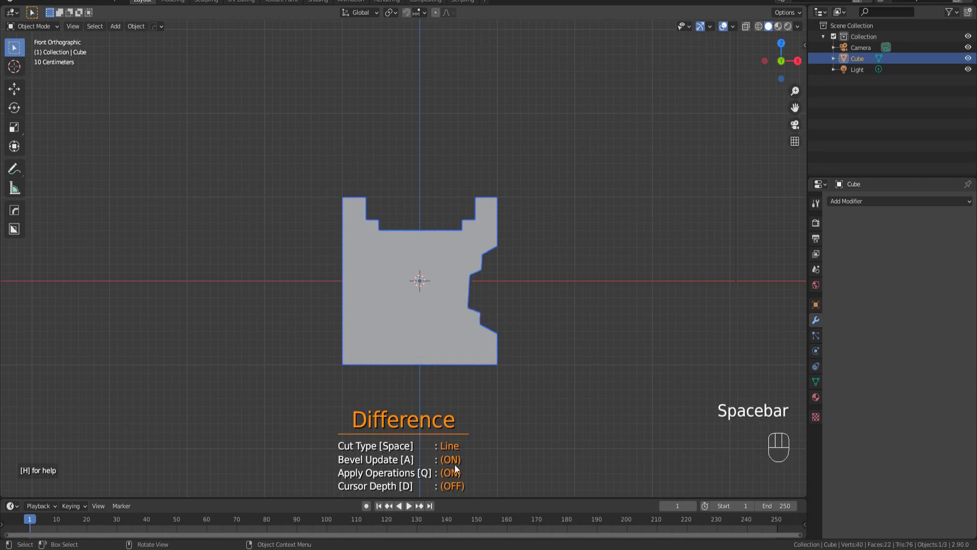
key(space)
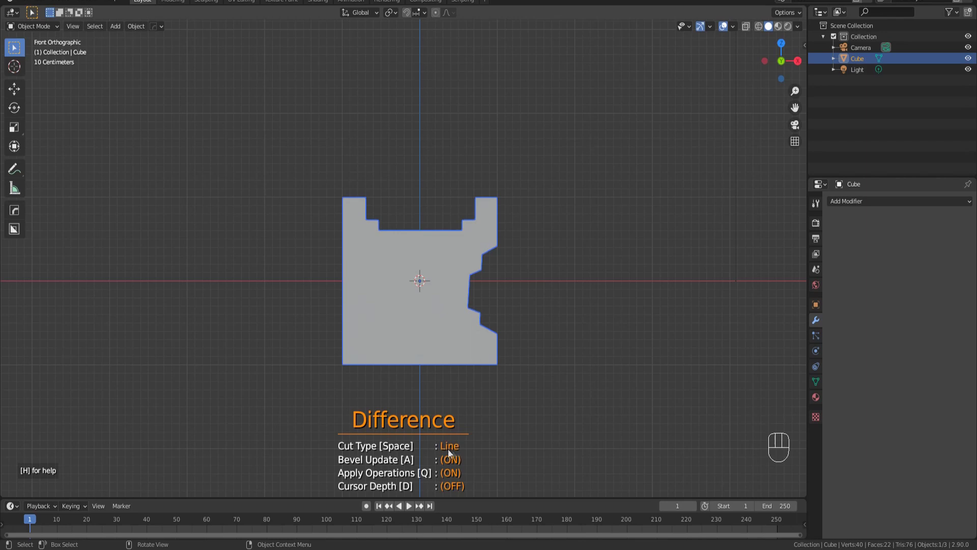
- Switch to Circle cut and punch a round hole through the cube's left side
key(space)
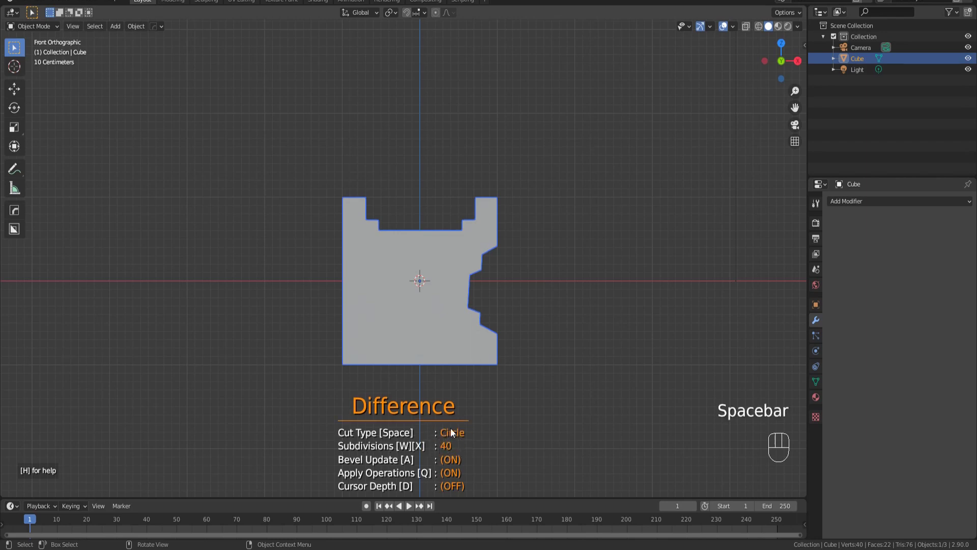
key(space)
click(379, 278)
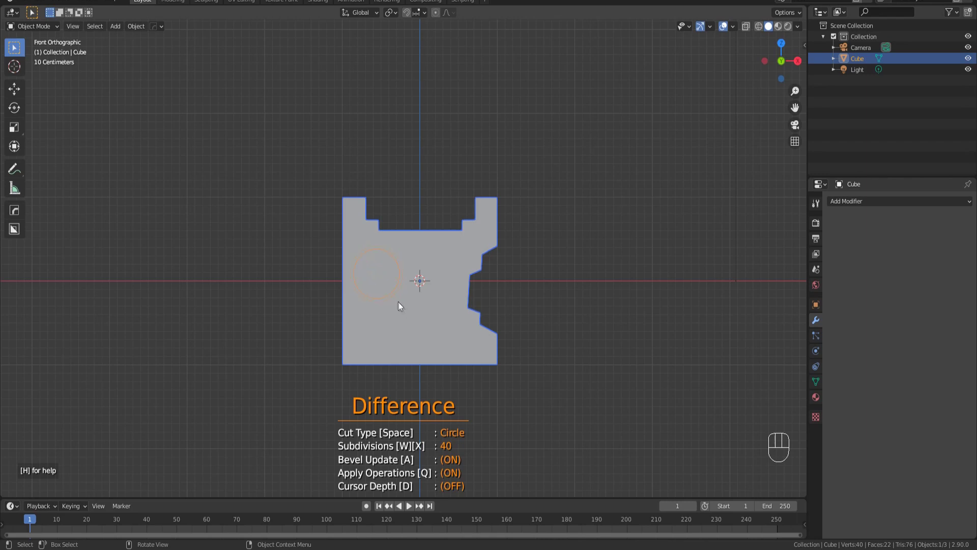
click(398, 306)
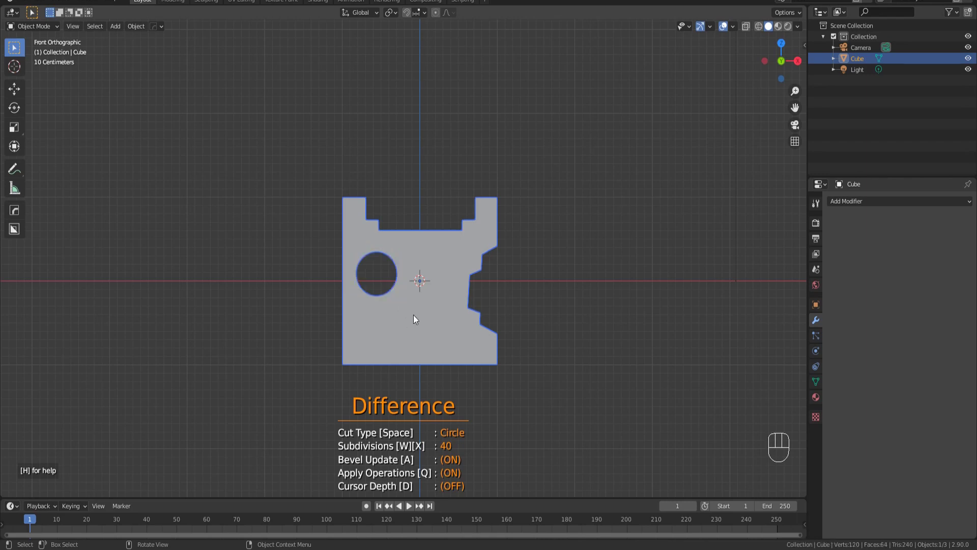
- Orbit to inspect the hole, then undo the last two cuts
drag(410, 311, 576, 319)
drag(574, 319, 403, 331)
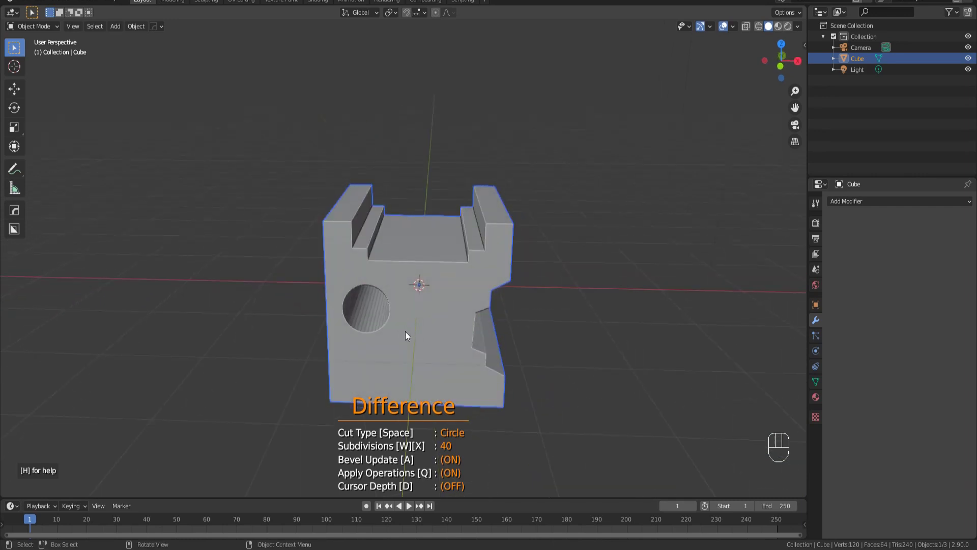
key(ctrl+z)
key(ctrl+z)
- Undo back to the plain cube, return to Front view and set the cut shape to Rectangle
key(ctrl+z)
key(ctrl+z)
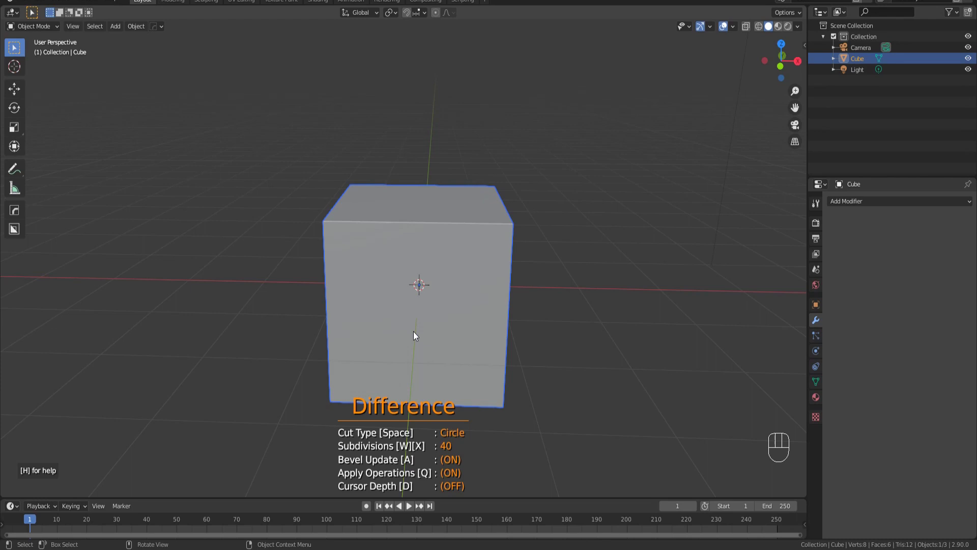
key(KP_1)
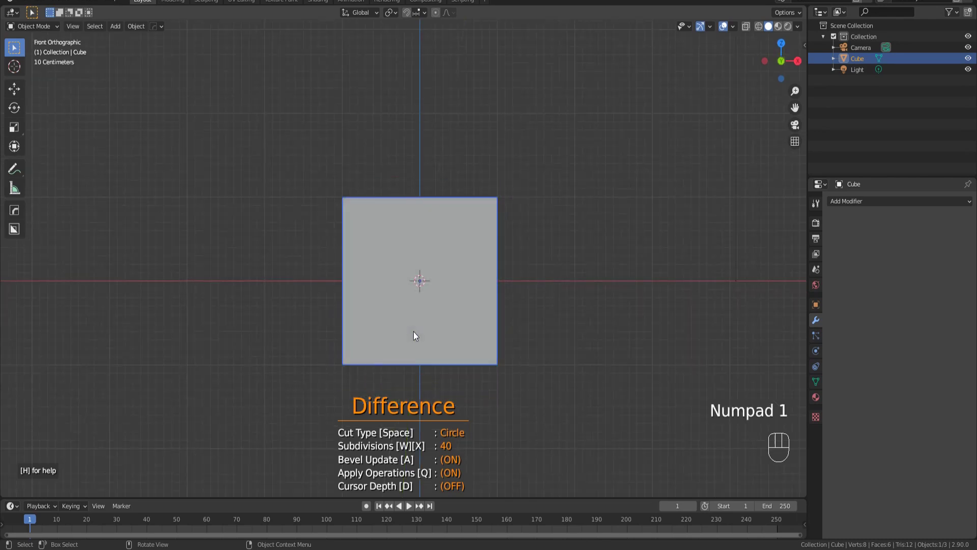
key(KP_1)
key(space)
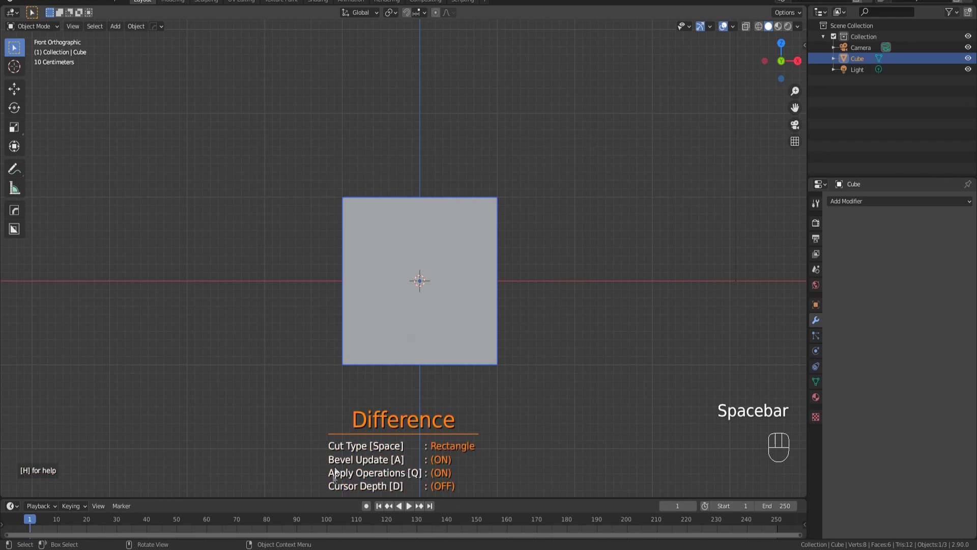
- Cut the top groove of the H across the cube and inspect it
click(379, 180)
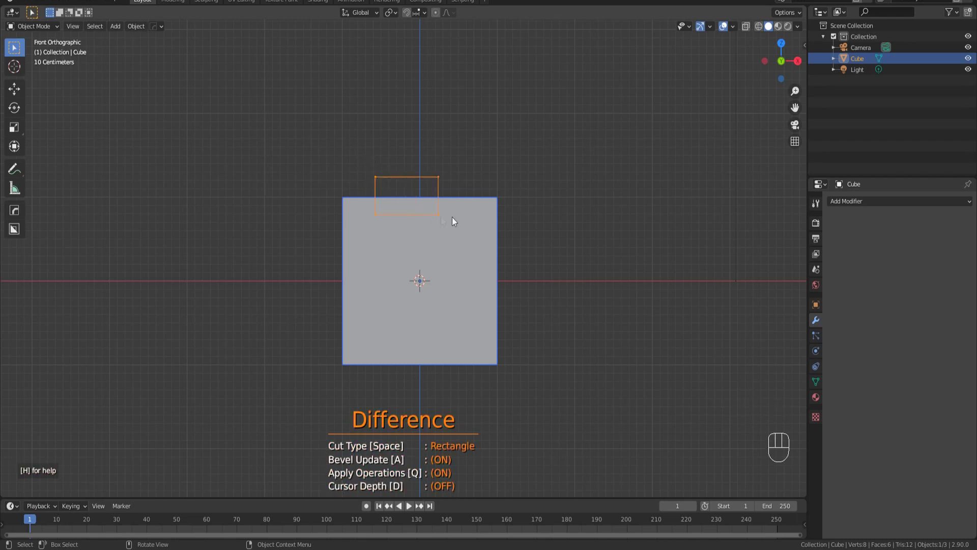
click(477, 219)
drag(419, 224, 480, 270)
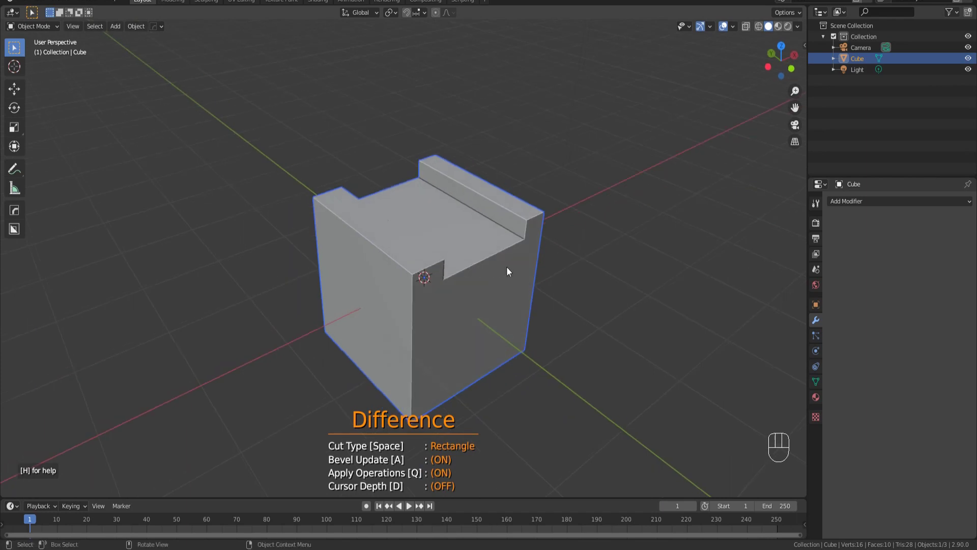
key(KP_1)
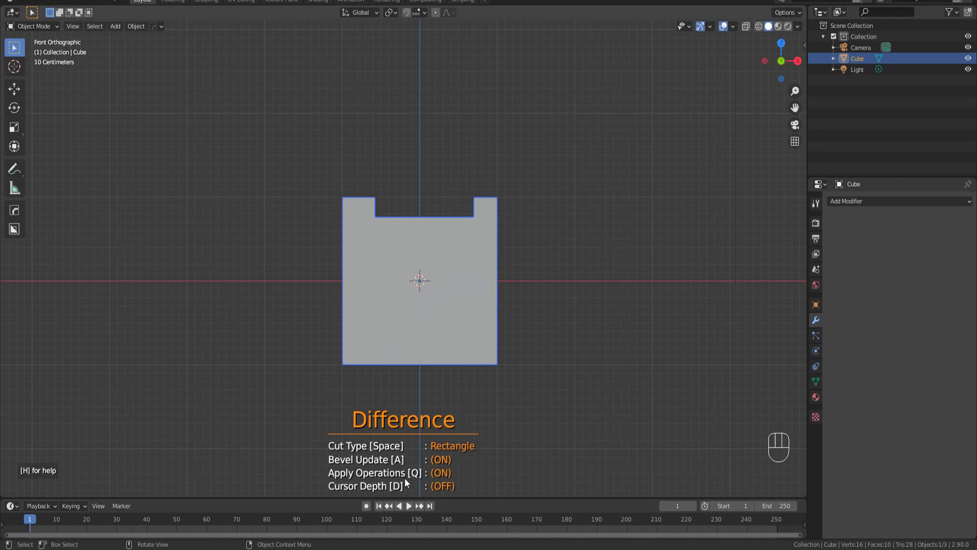
- Turn Apply Operations off (Q) and make a left-side rectangle cut kept as a live Boolean cutter
key(q)
key(q)
click(329, 248)
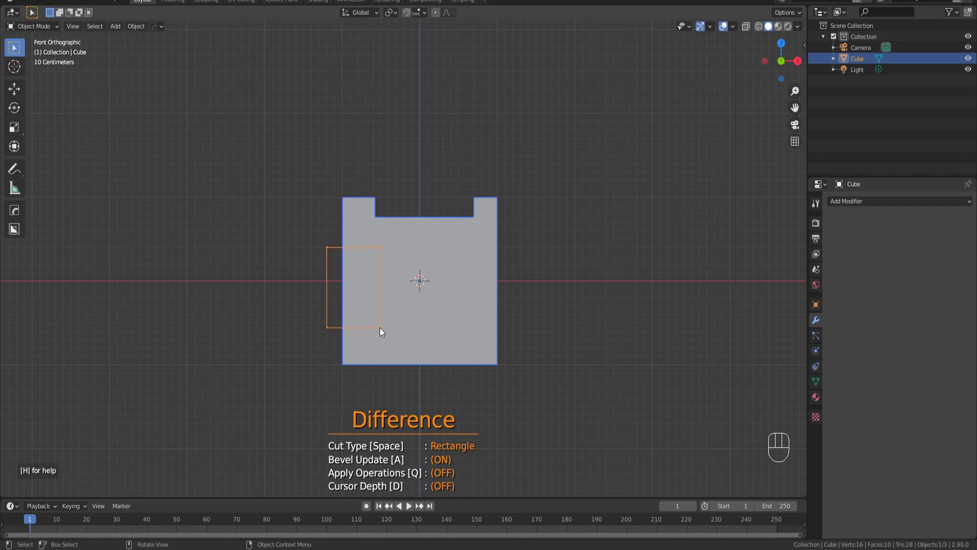
click(384, 331)
- Orbit around the cube and select the CMT_Square cutter object
drag(365, 359, 502, 318)
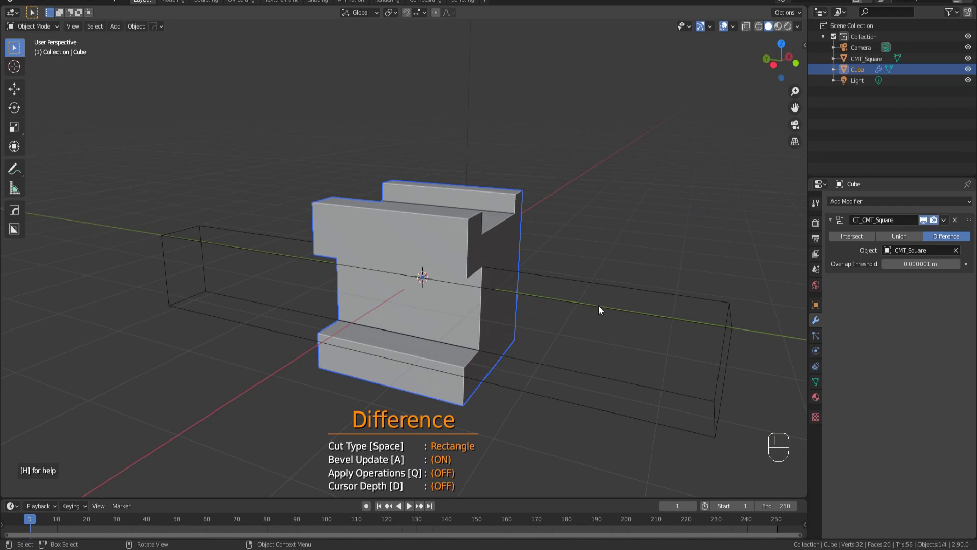
click(602, 308)
right_click(610, 313)
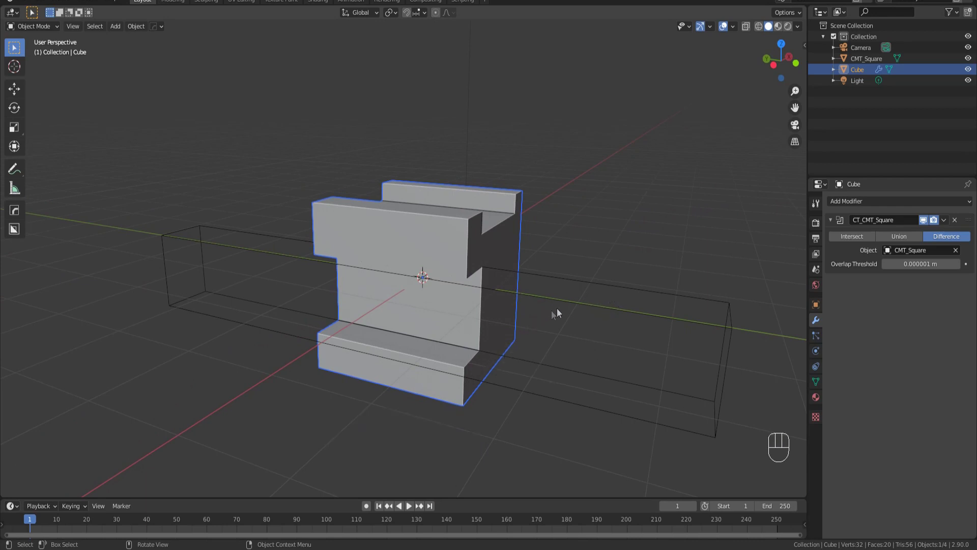
click(581, 304)
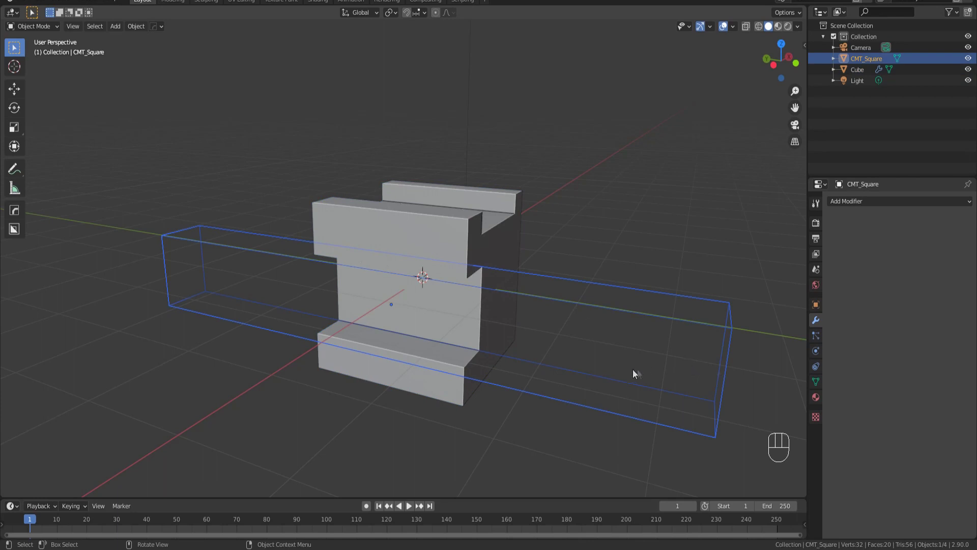
drag(628, 374, 629, 382)
- Scale the cutter along Y to shorten its depth, then return to Front view
key(s)
key(s)
key(y)
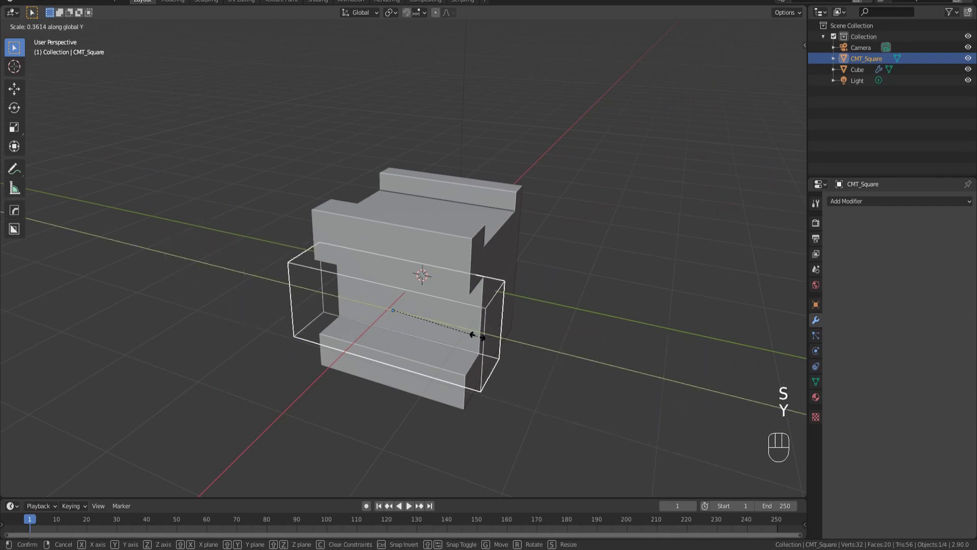
click(480, 337)
key(KP_1)
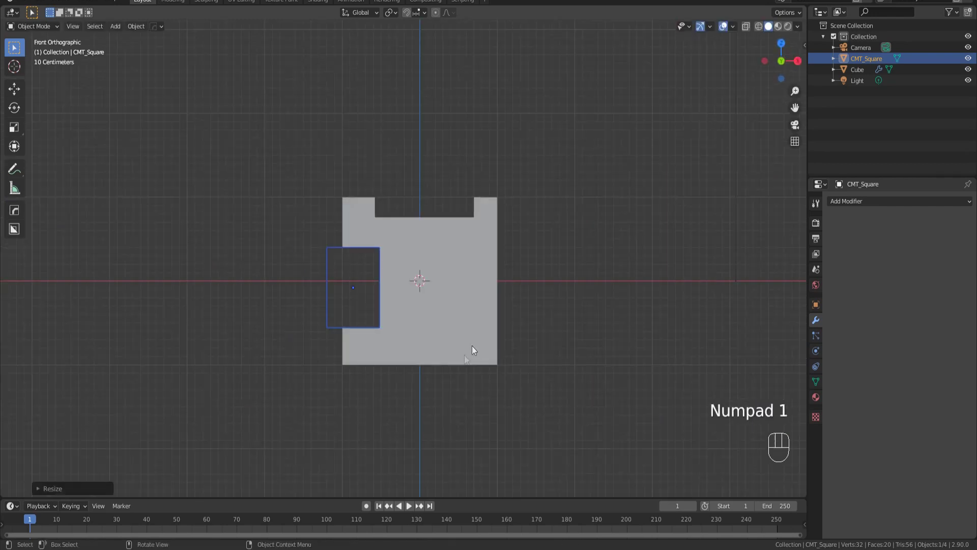
key(KP_1)
- Move the cutter lower into the cube's centre, scale it on Z, and check the window in perspective
key(f)
key(d)
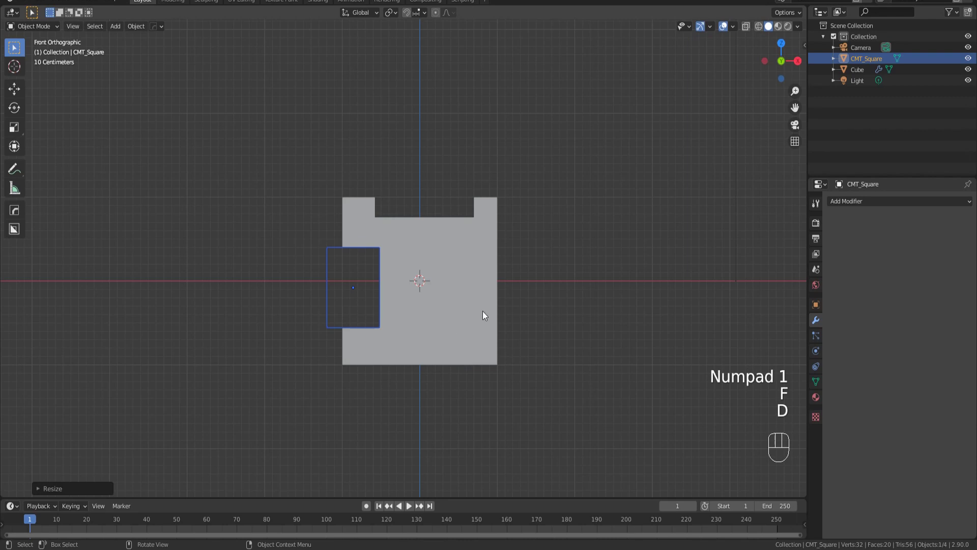
key(g)
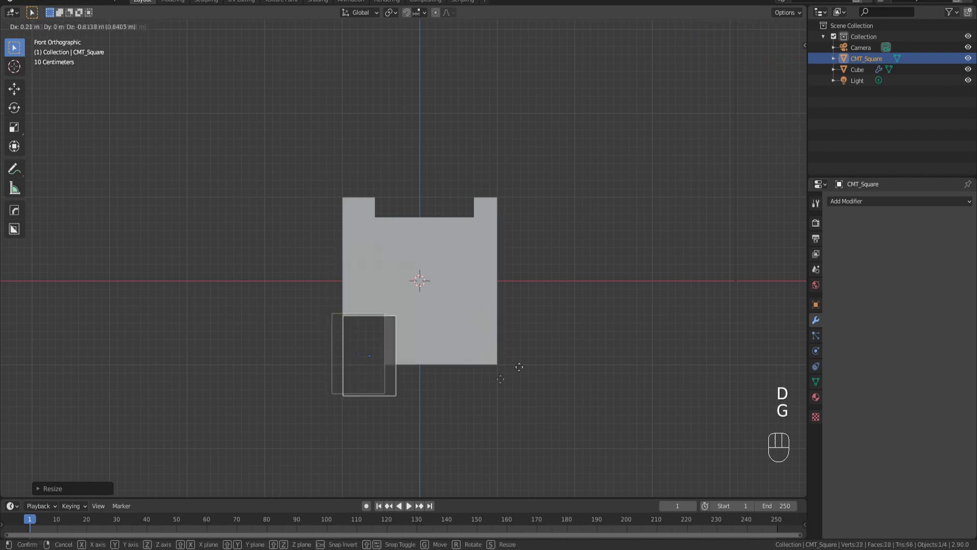
click(534, 330)
key(s)
key(z)
click(457, 324)
drag(499, 341, 596, 351)
middle_click(537, 359)
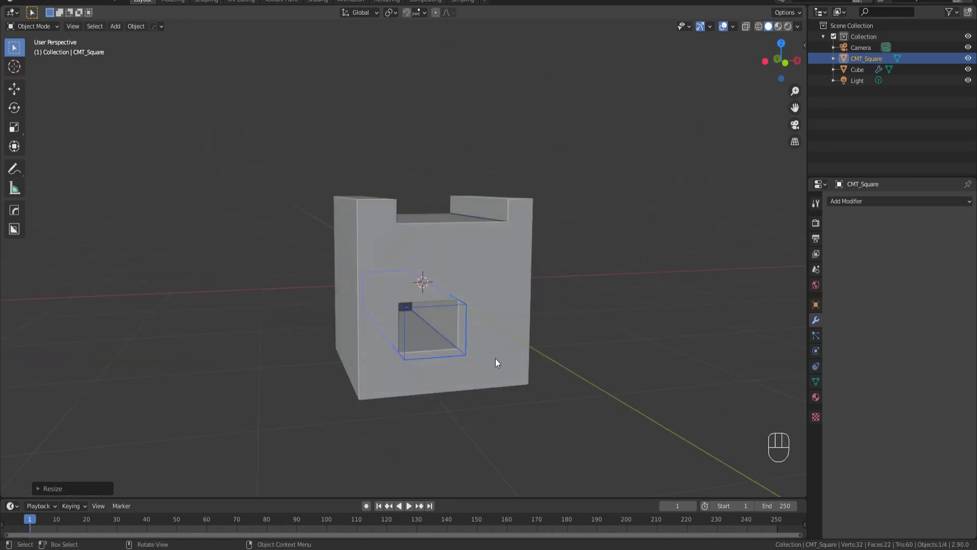
key(KP_1)
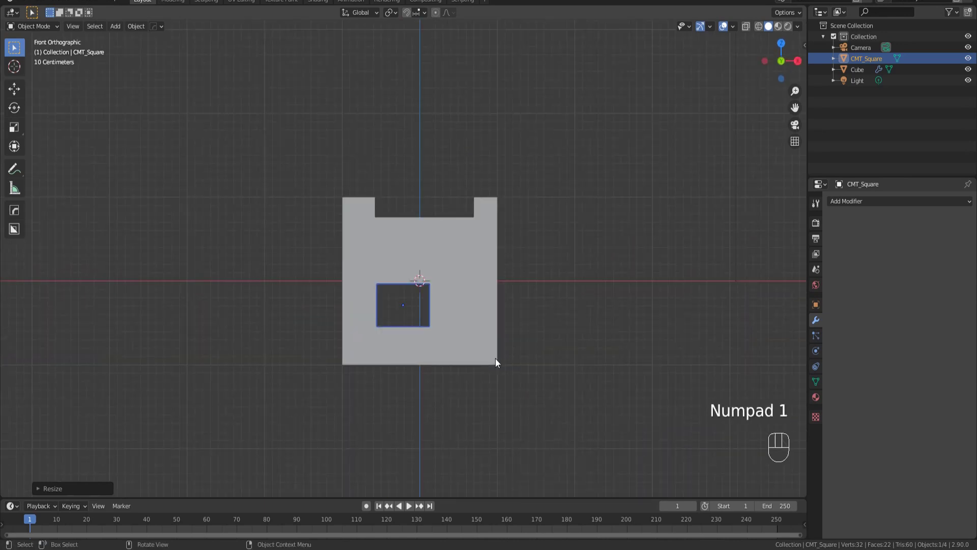
- Start Carver and rough out rectangle drags over the cube from Front view
key(ctrl+shift+x)
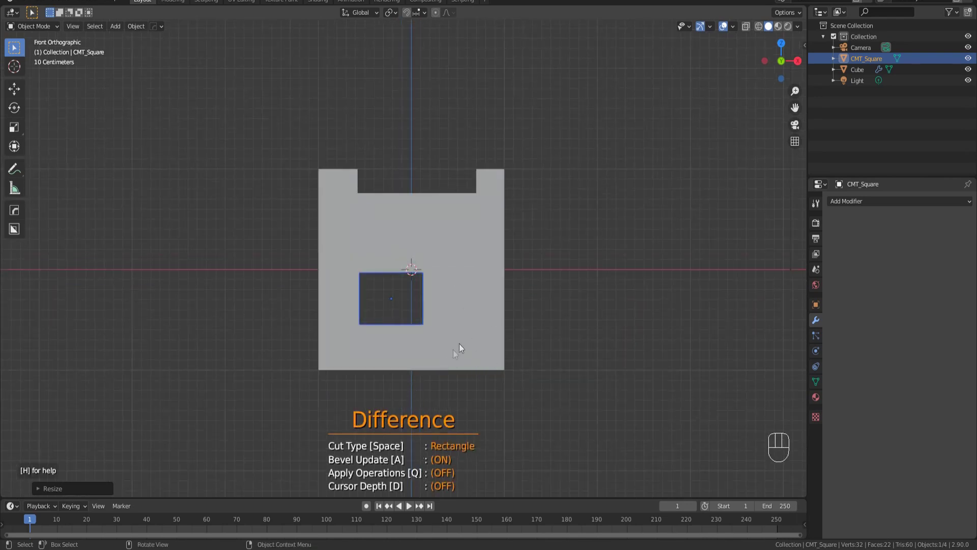
drag(412, 194, 496, 303)
key(KP_1)
drag(499, 253, 450, 278)
key(KP_1)
key(KP_1)
drag(523, 232, 518, 232)
- Select the Cube, restart Carver and cut a rectangular notch out of its right side
right_click(484, 259)
click(460, 243)
key(ctrl+shift+x)
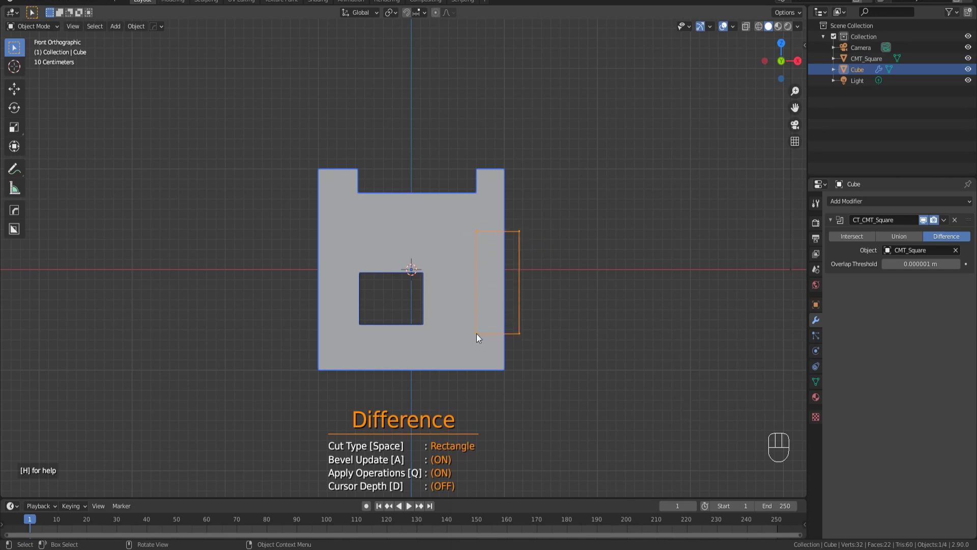
drag(497, 316, 467, 319)
- Orbit to inspect the carved cube
drag(423, 326, 457, 325)
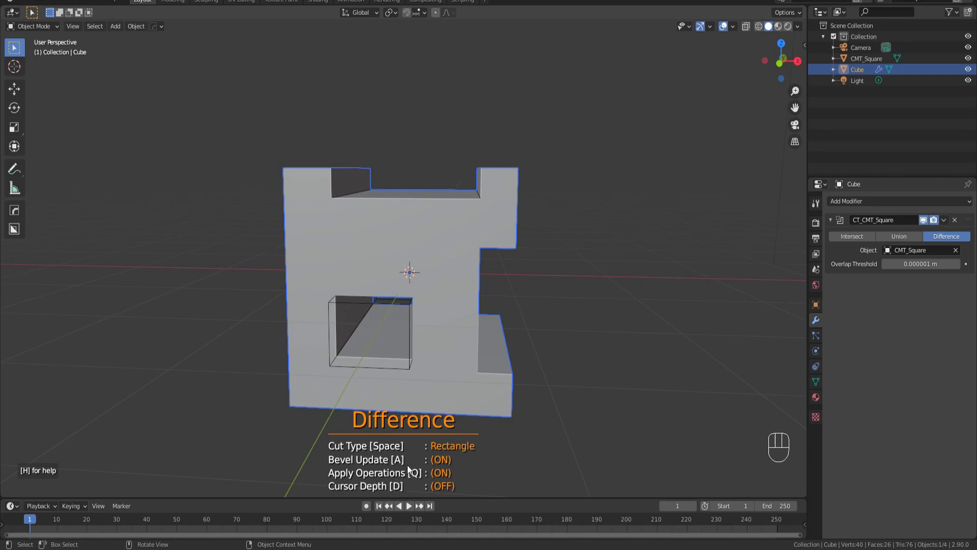
drag(415, 319, 461, 332)
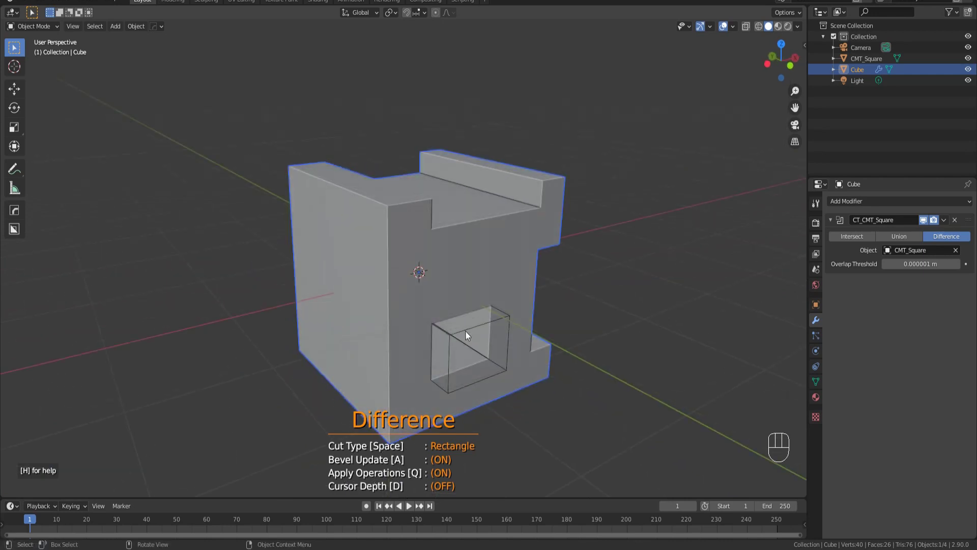
click(469, 334)
right_click(476, 333)
- Cancel a stray grab move and undo six times back to a plain, uncut cube
click(479, 325)
key(g)
key(g)
key(z)
right_click(485, 322)
key(z)
key(ctrl+z)
key(ctrl+z)
key(ctrl+z)
key(ctrl+z)
key(ctrl+z)
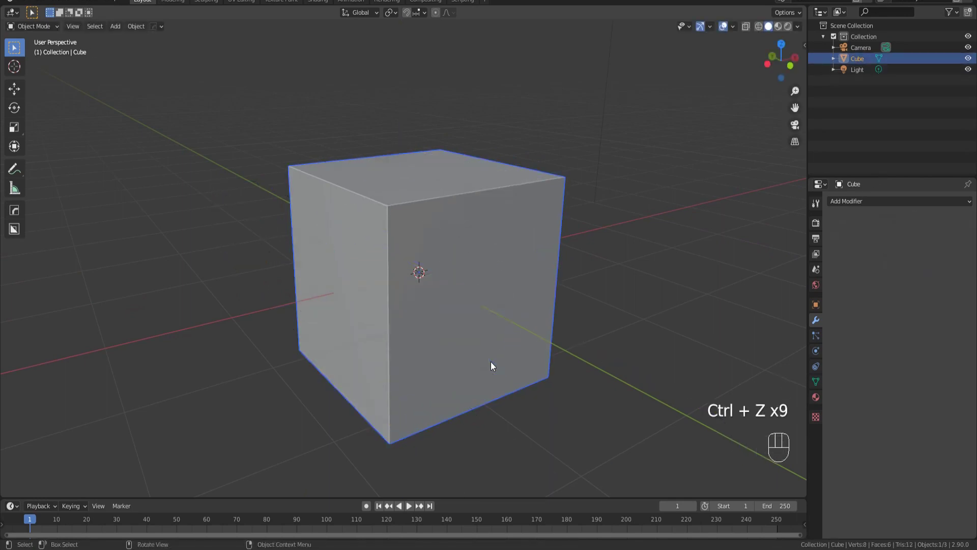
- In Front view make a Carver cut into the top, inspect the pocket and place the 3D cursor on the top face
key(KP_1)
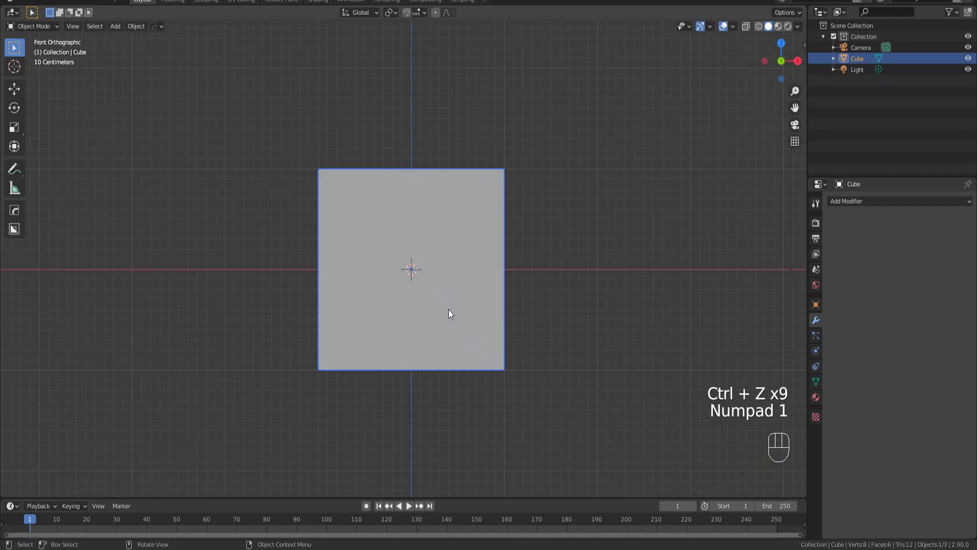
key(ctrl+shift+x)
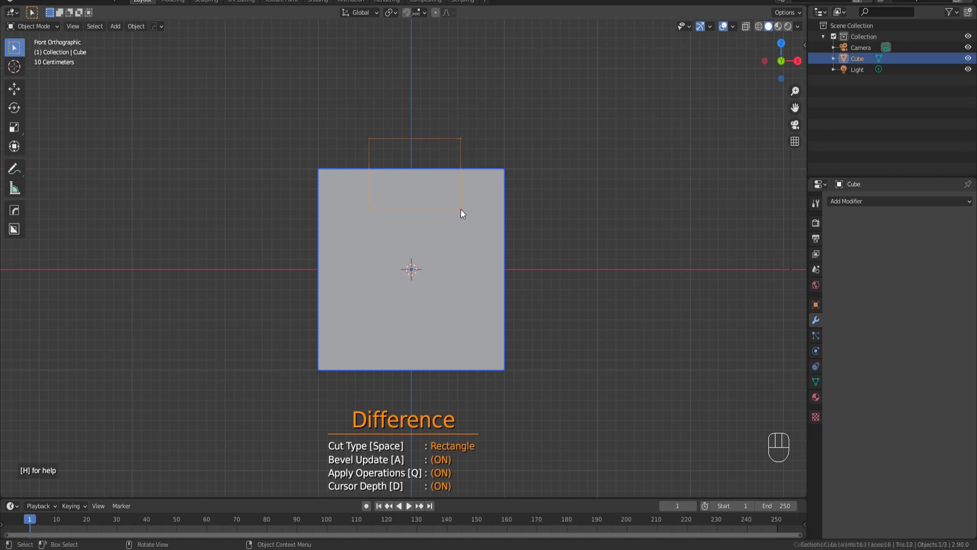
drag(424, 222, 526, 255)
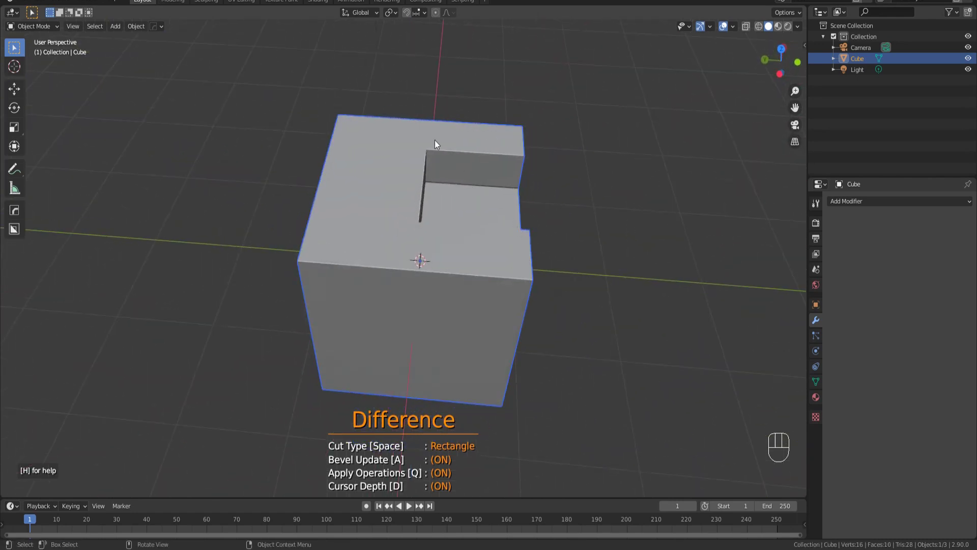
middle_click(419, 222)
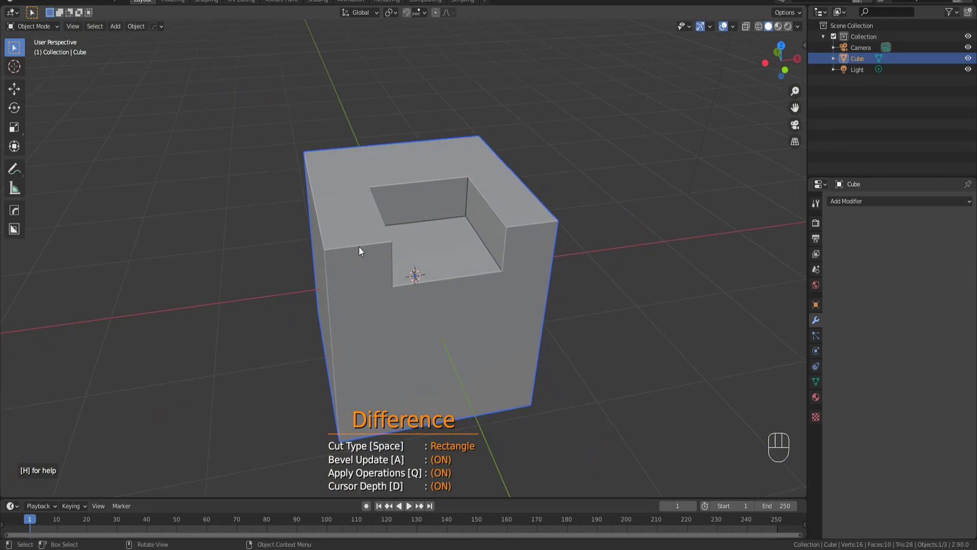
middle_click(514, 260)
drag(502, 259, 426, 298)
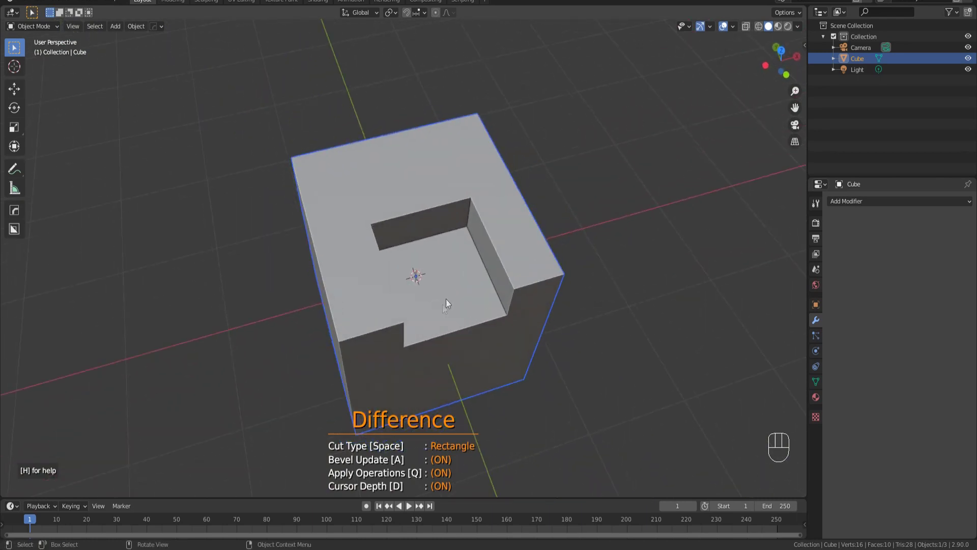
right_click(447, 305)
right_click(446, 295)
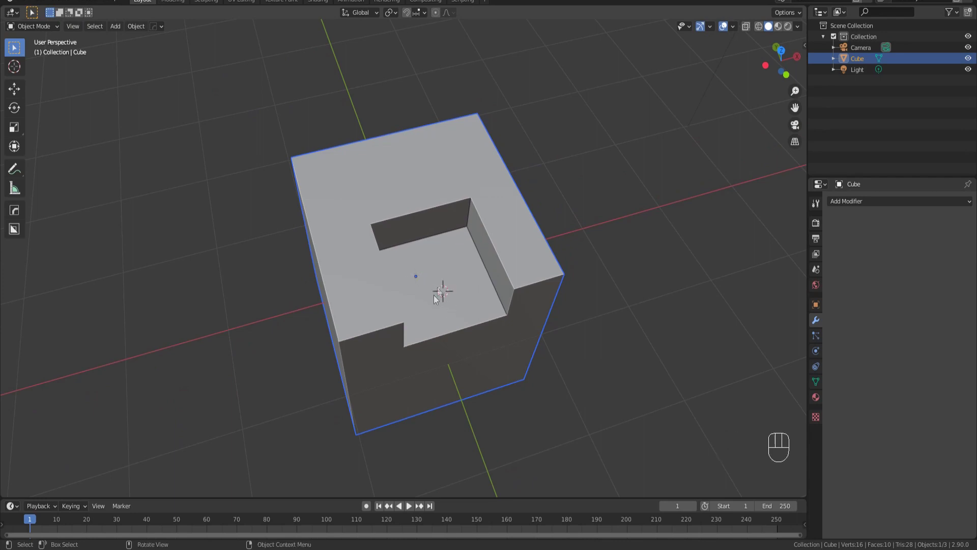
key(KP_1)
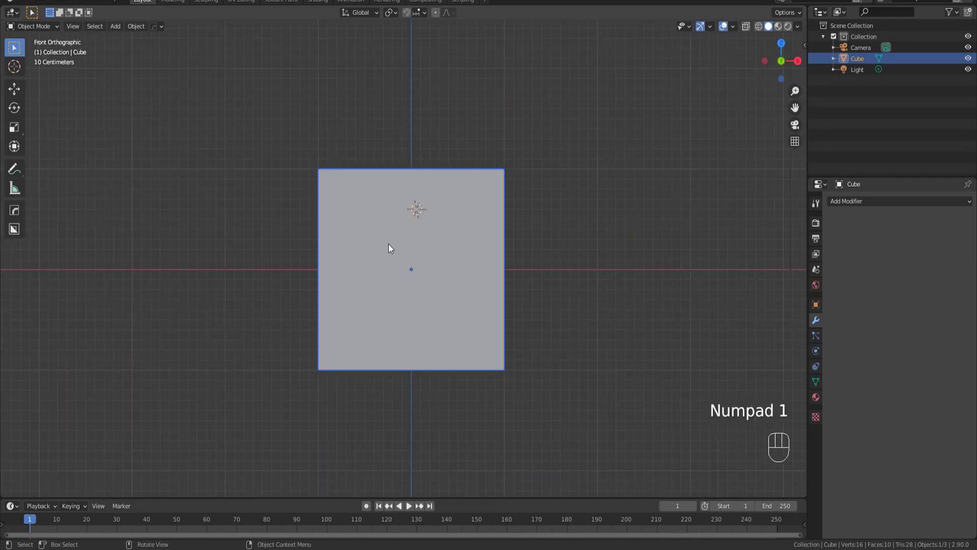
- Make another Carver cut using Cursor Depth and orbit to check the result
click(409, 304)
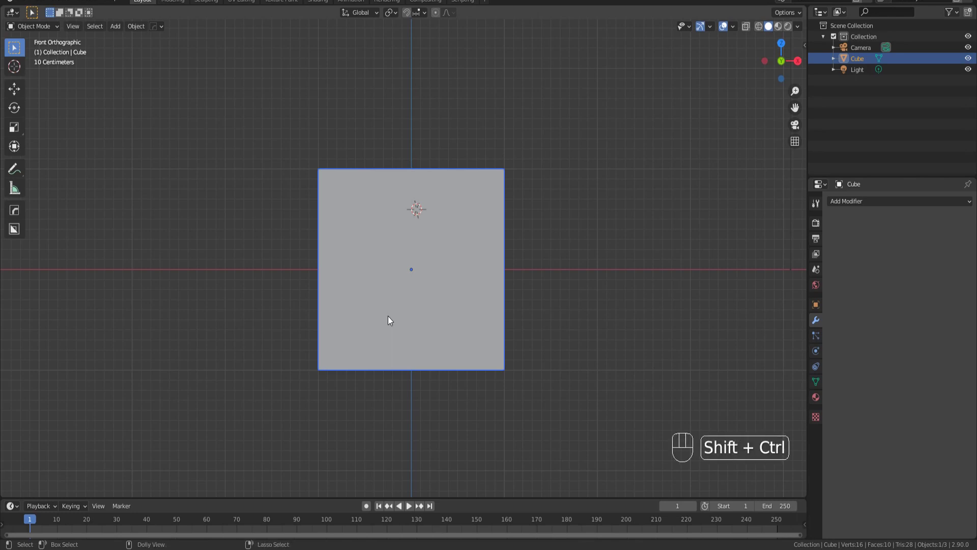
key(ctrl+shift+x)
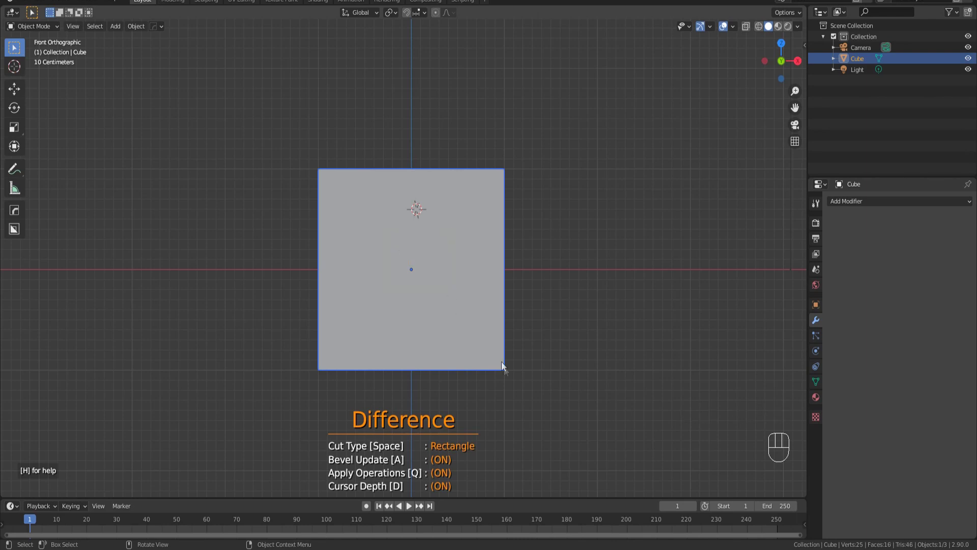
click(515, 399)
click(484, 330)
drag(490, 334, 401, 336)
drag(420, 320, 423, 330)
drag(408, 301, 371, 312)
drag(395, 312, 450, 329)
- Undo all test cuts back to the plain cube and bring up the 3D cursor snapping menu
key(ctrl+z)
key(ctrl+z)
key(ctrl+z)
key(ctrl+z)
key(ctrl+z)
key(ctrl+z)
right_click(483, 332)
key(ctrl+z)
key(ctrl+z)
key(ctrl+z)
key(KP_1)
drag(426, 274, 466, 305)
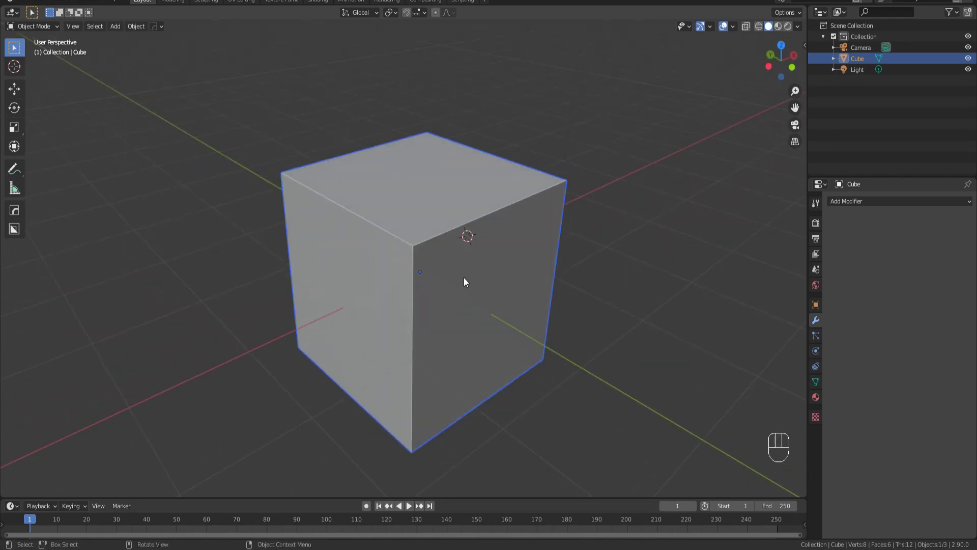
key(shift+a)
key(shift+s)
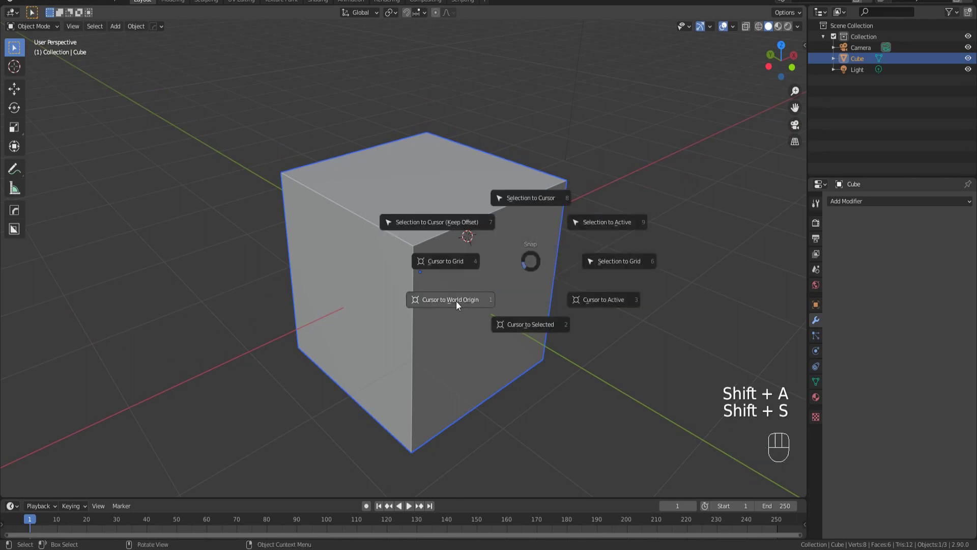
- Snap the 3D cursor to the world origin in front view and launch Carver
key(KP_1)
click(464, 250)
key(ctrl+shift+x)
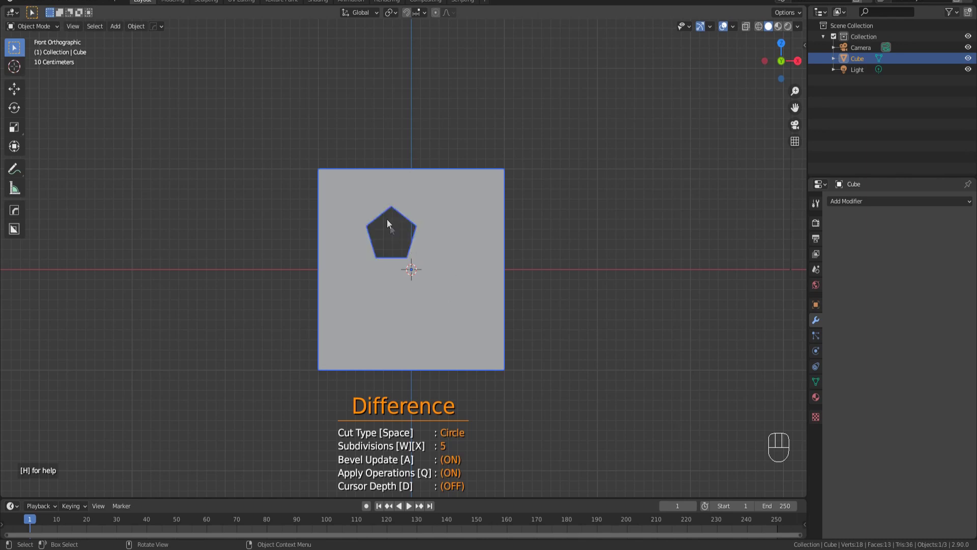
- Draw trial circle cuts on the cube, raising the side count to make them rounder
drag(420, 289, 431, 304)
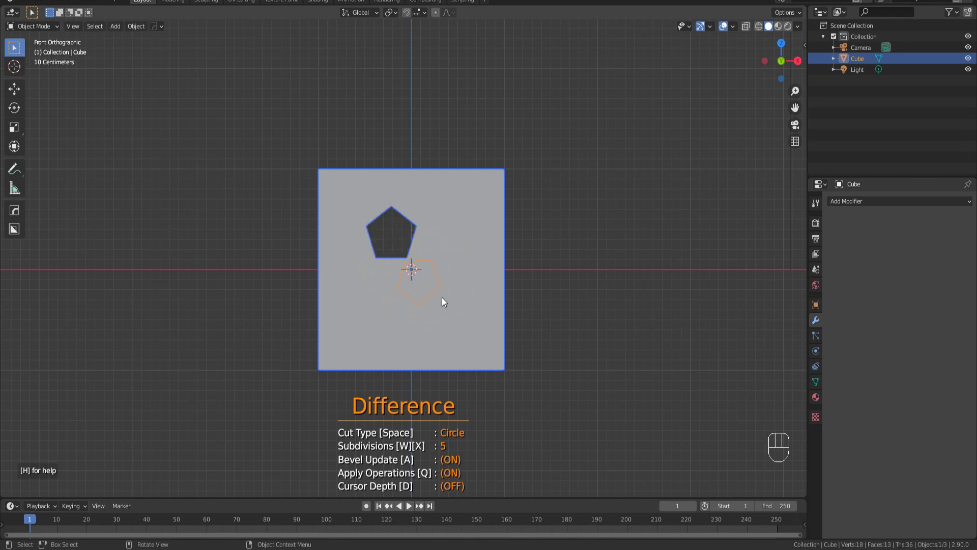
key(x)
key(x)
key(x)
key(x)
key(x)
key(x)
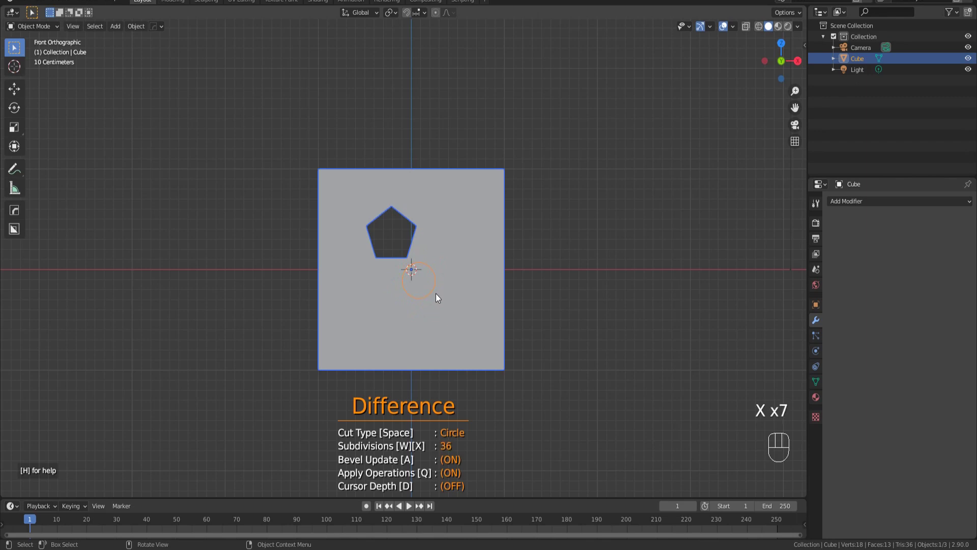
click(443, 305)
drag(476, 303, 340, 299)
drag(436, 319, 439, 349)
- Undo the trial round cuts so the cube is uncut again, back in front view
key(ctrl+z)
key(ctrl+z)
key(KP_1)
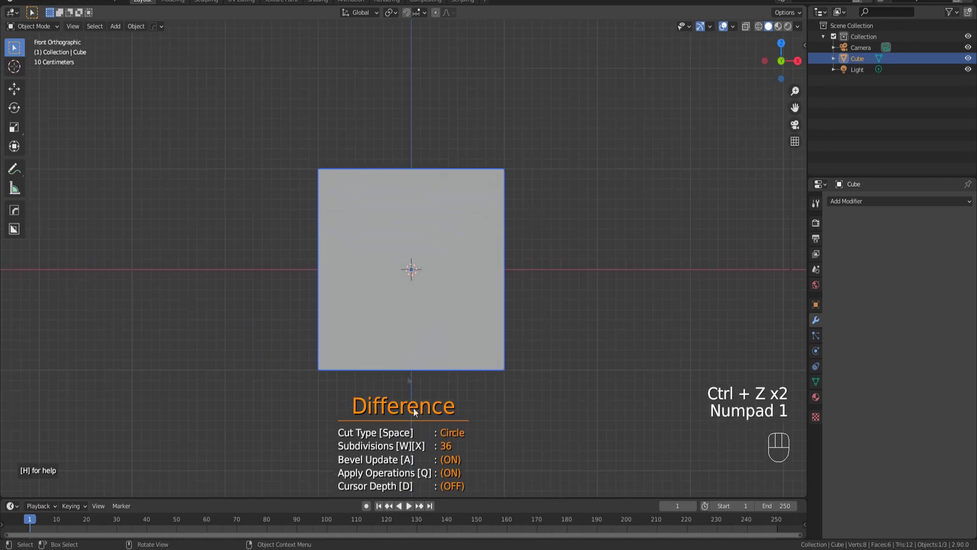
- With Carver in Rectangle mode, notch the cube's lower-right corner
key(space)
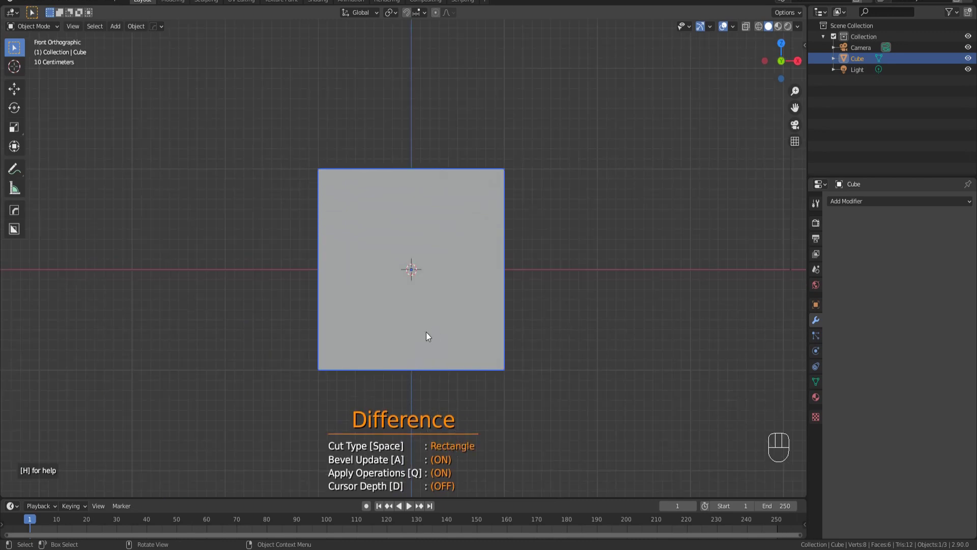
click(361, 156)
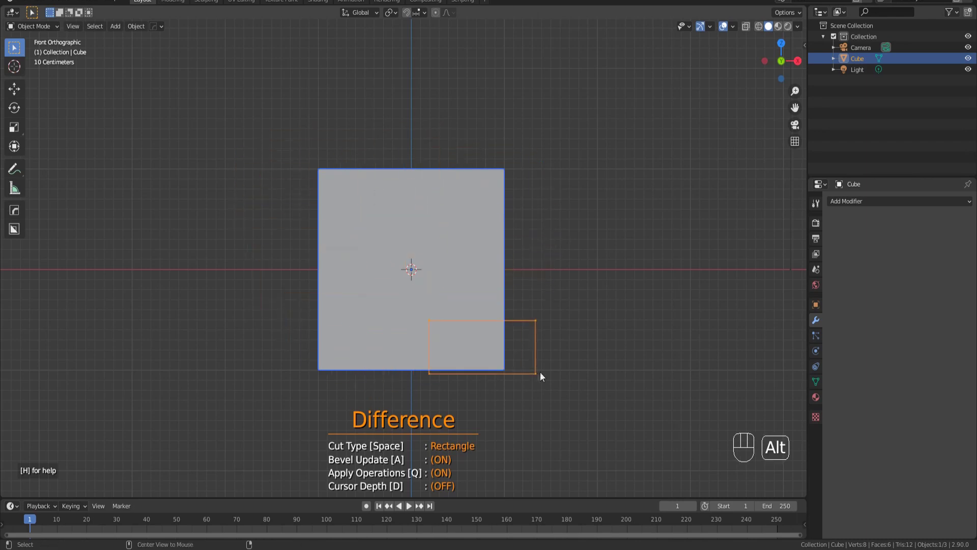
click(549, 389)
- Cut a rectangular notch at the top centre and begin one at the upper-right corner
click(395, 250)
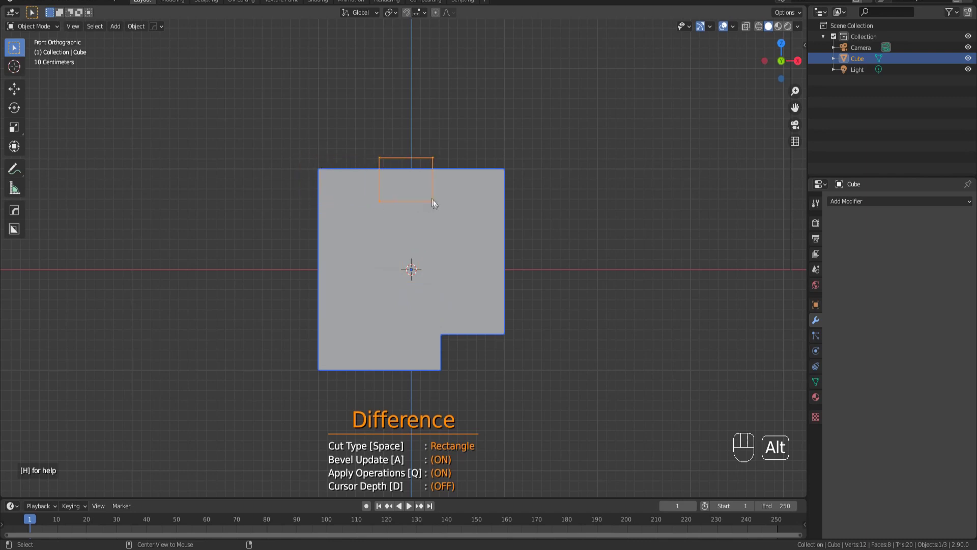
click(428, 205)
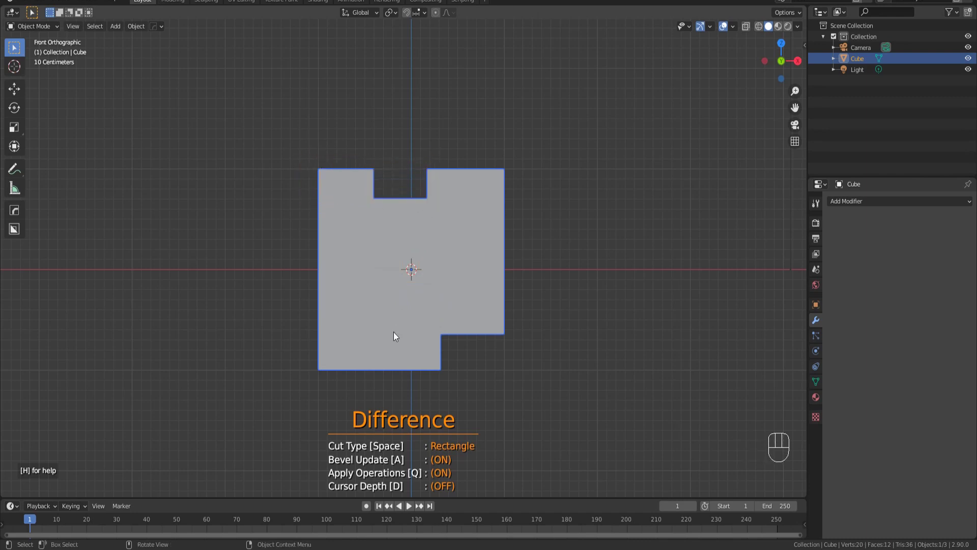
click(473, 142)
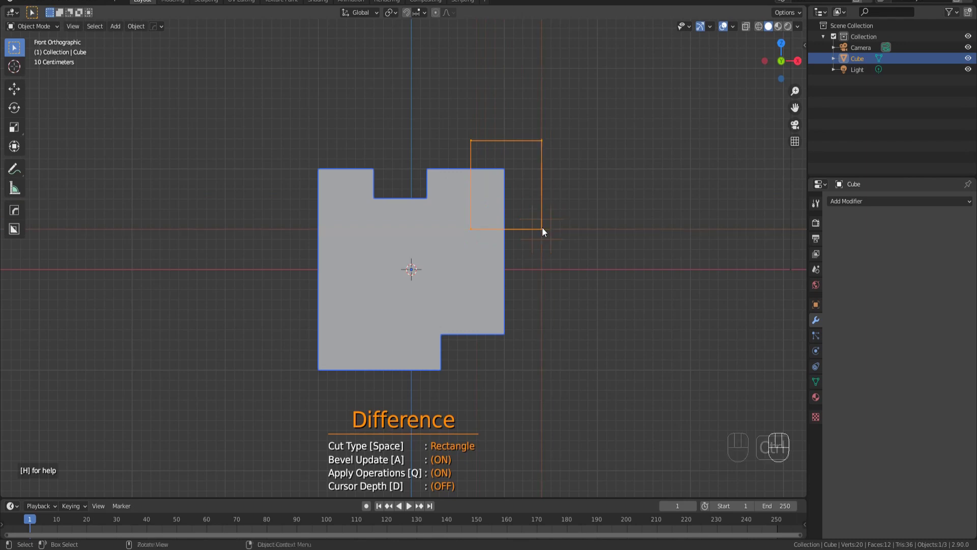
- Finish the rectangle cut and make a three-point line cut down the cube's left edge
drag(544, 229, 451, 450)
key(space)
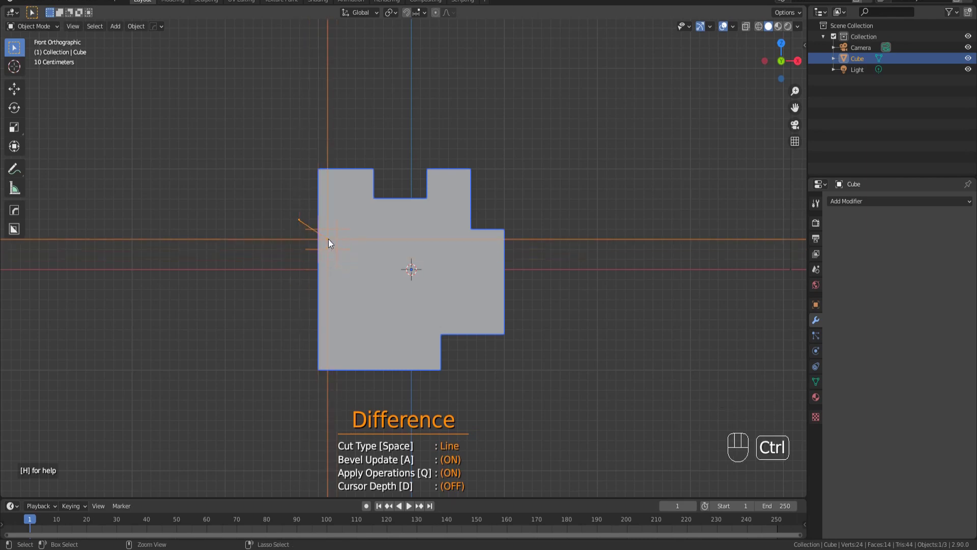
click(331, 243)
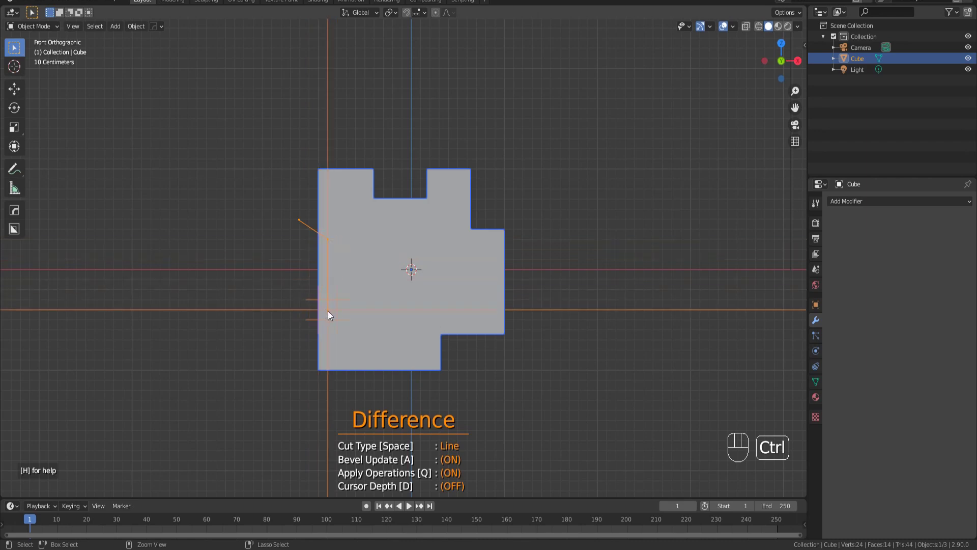
click(331, 320)
click(301, 339)
- Cycle the cut shape to a circle and punch a round Difference hole into the cube
key(space)
key(space)
click(378, 254)
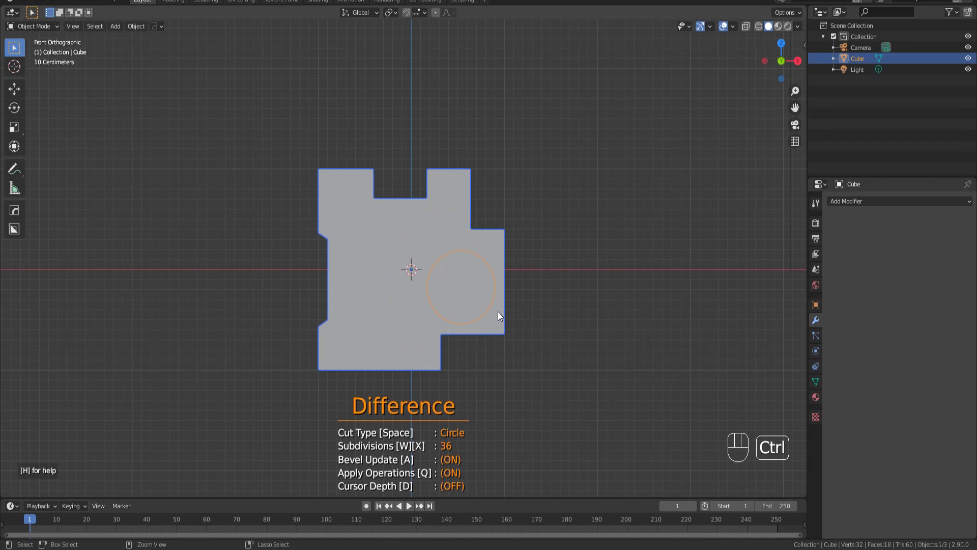
click(501, 315)
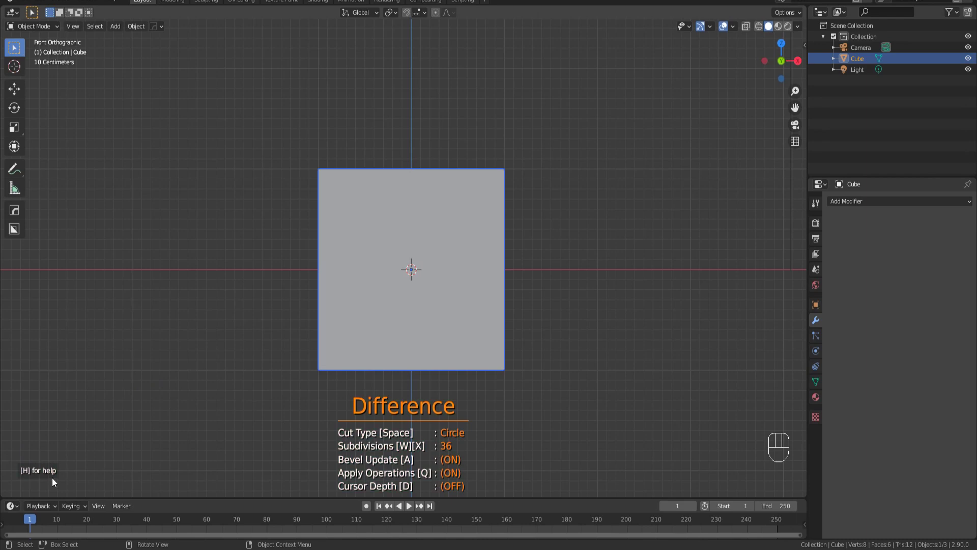
key(h)
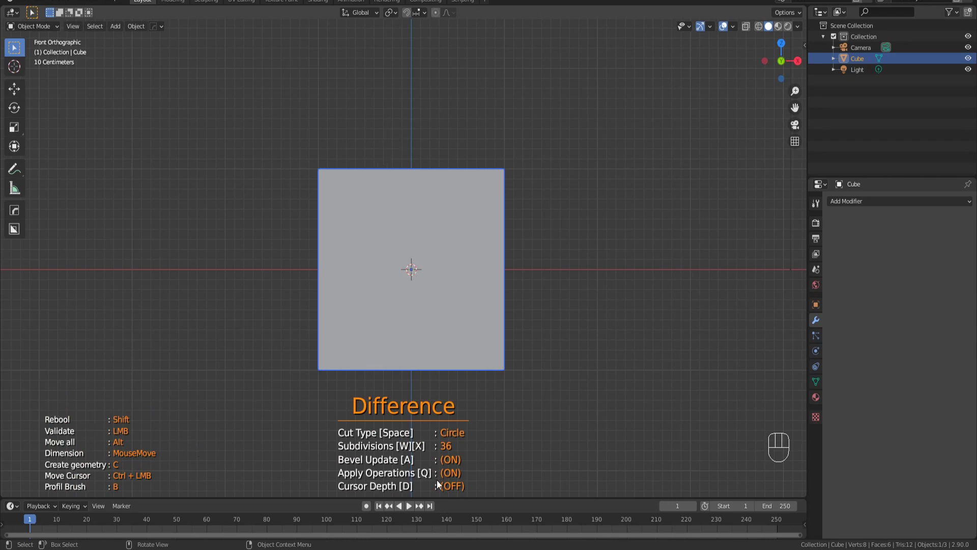
key(space)
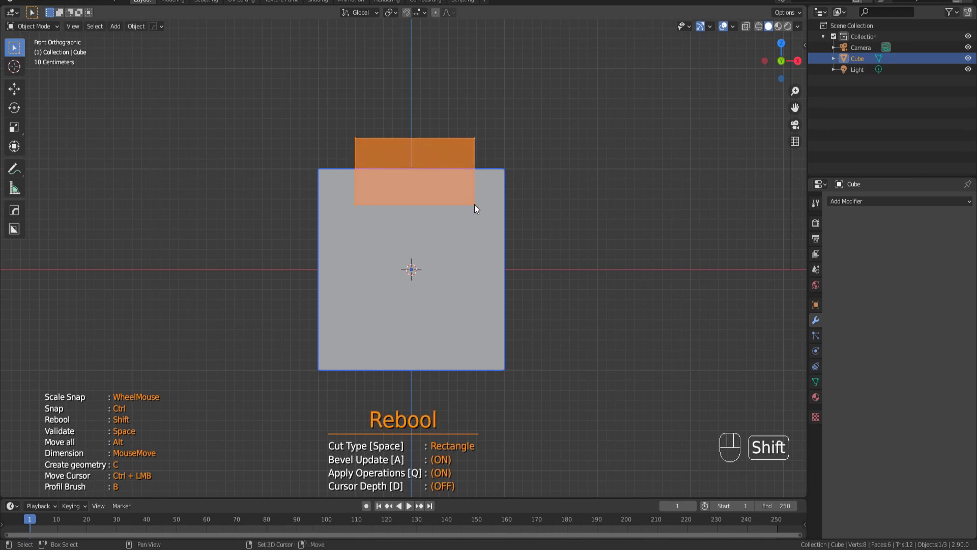
click(477, 209)
drag(356, 258, 382, 285)
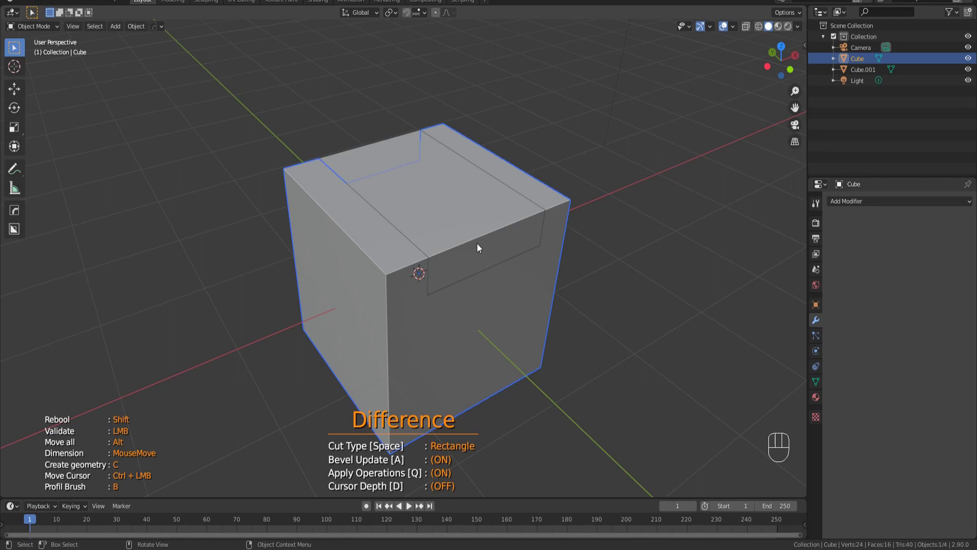
click(479, 245)
drag(480, 252, 524, 257)
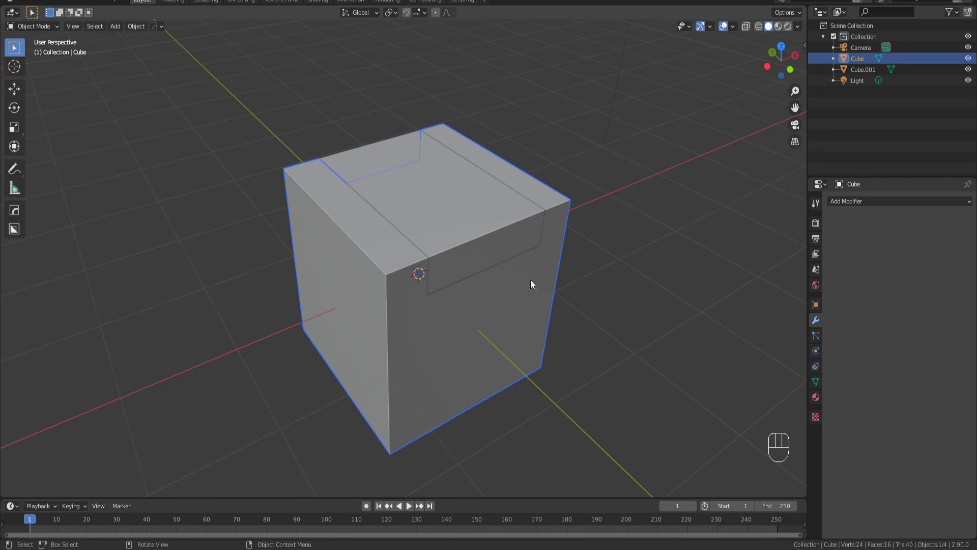
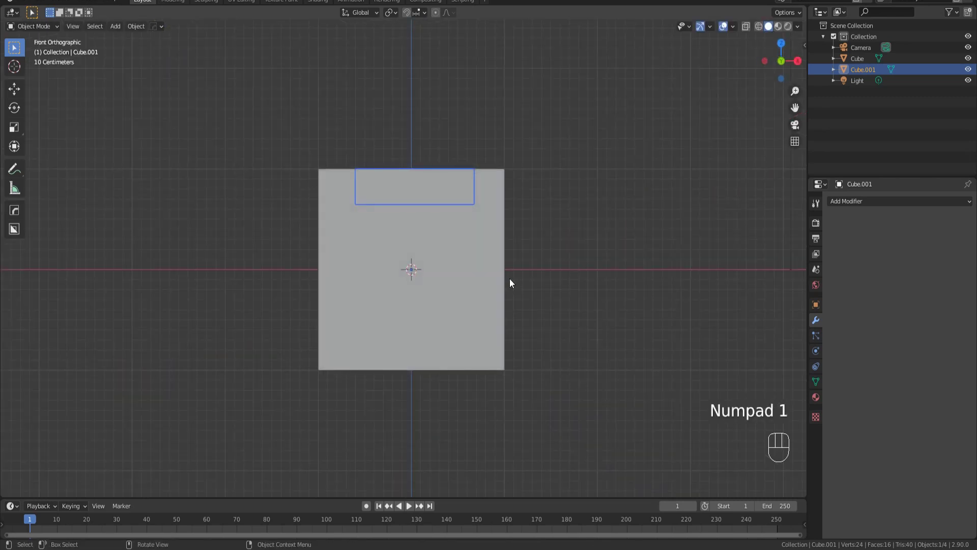
- Undo the rebool cut, relaunch Carver and draw test boxes over the cube's top and right side
key(ctrl+z)
key(ctrl+z)
key(ctrl+shift+x)
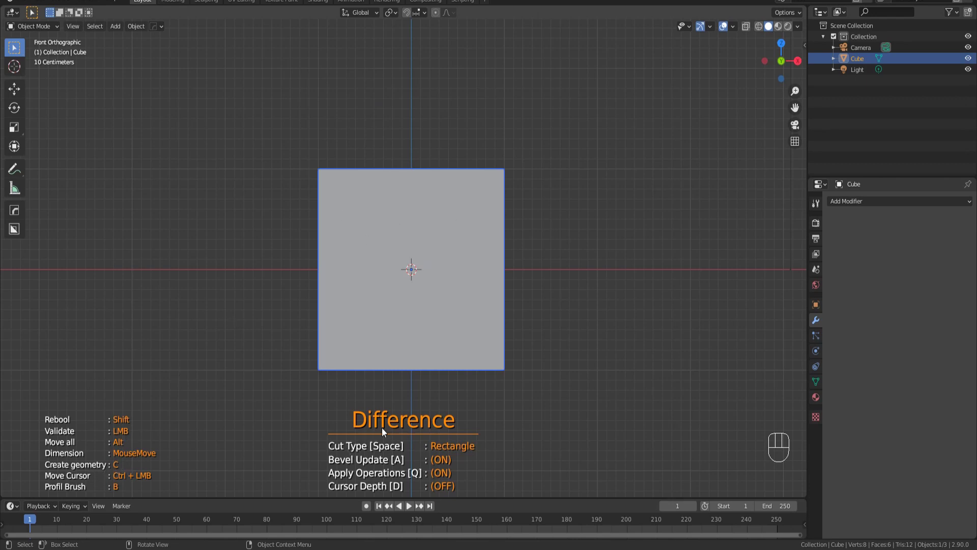
drag(428, 267, 459, 256)
key(KP_1)
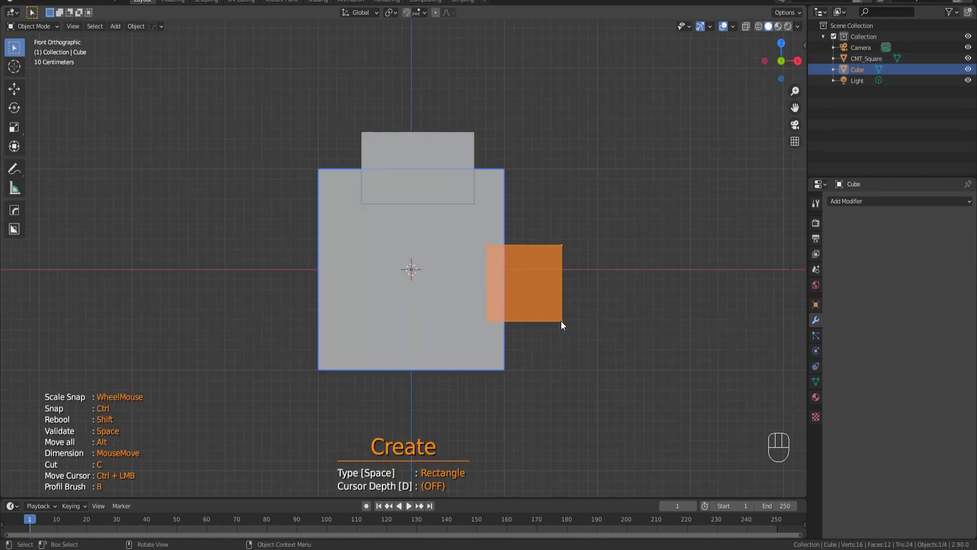
drag(528, 298, 526, 304)
- Undo the created boxes and relaunch Carver in Create mode on the plain cube
key(KP_1)
key(ctrl+shift+x)
key(ctrl+shift+c)
key(ctrl+shift+x)
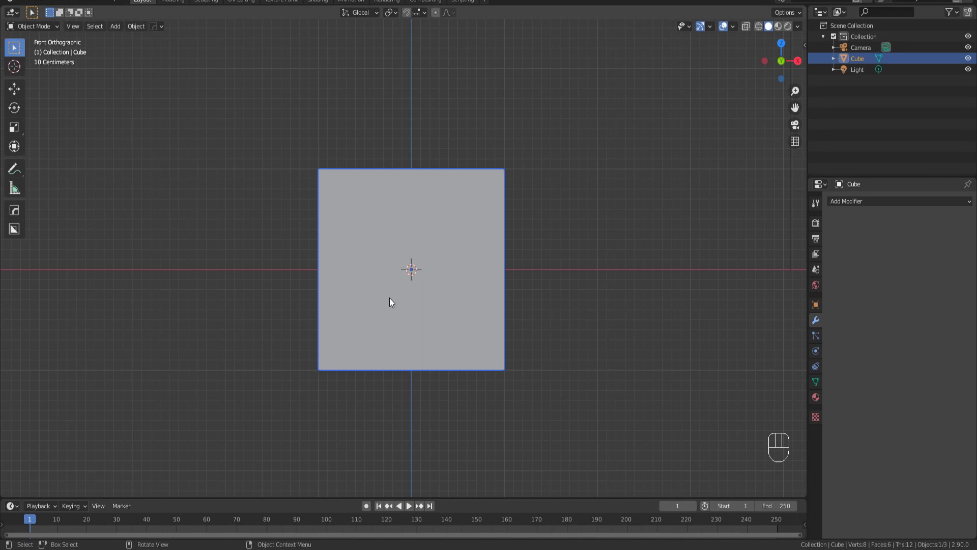
click(565, 265)
key(ctrl+shift+x)
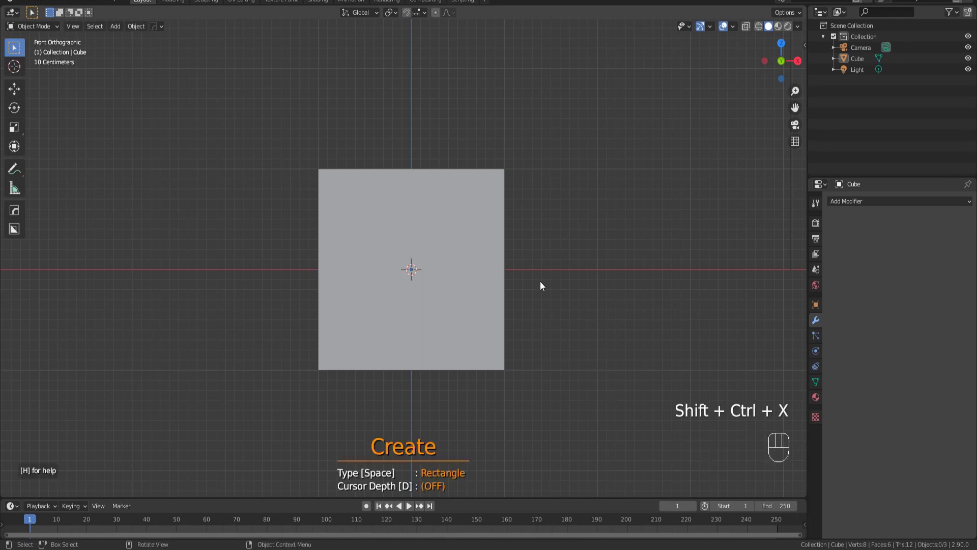
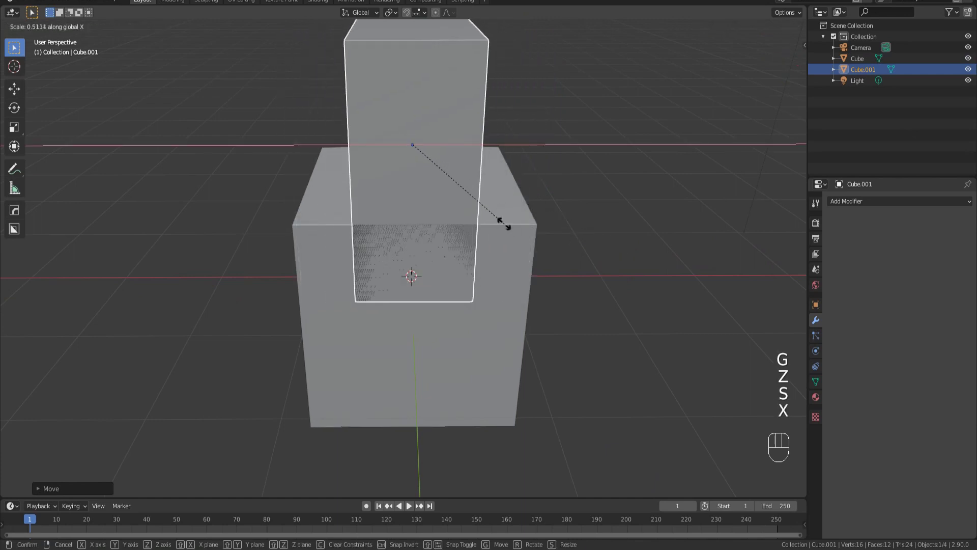
- Scale the created box along single axes so it spans the top of the cube
key(x)
click(477, 231)
drag(514, 254, 551, 267)
key(s)
key(x)
key(y)
drag(640, 292, 576, 270)
drag(554, 271, 508, 201)
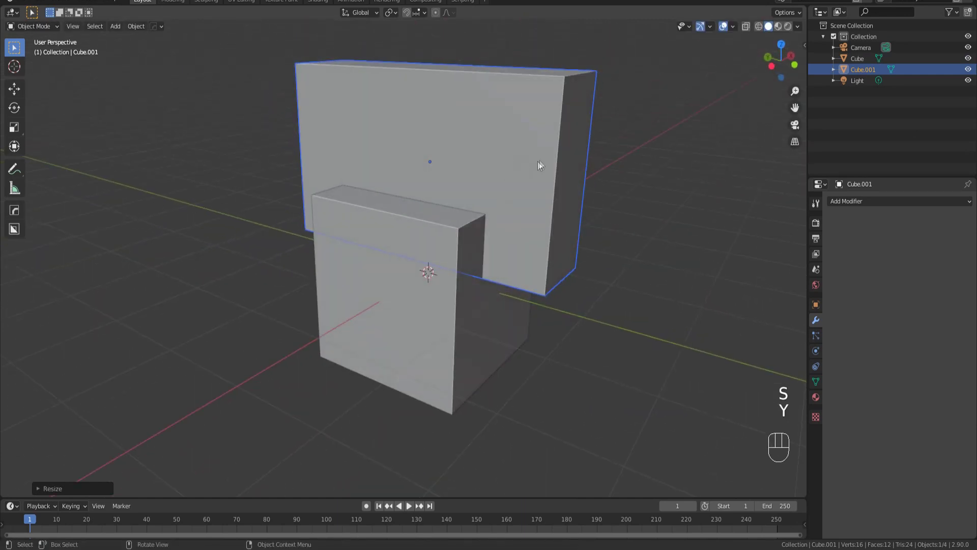
- Boolean-difference the box from the cube, apply the modifier and remove the cutting box
click(444, 288)
drag(881, 202, 793, 260)
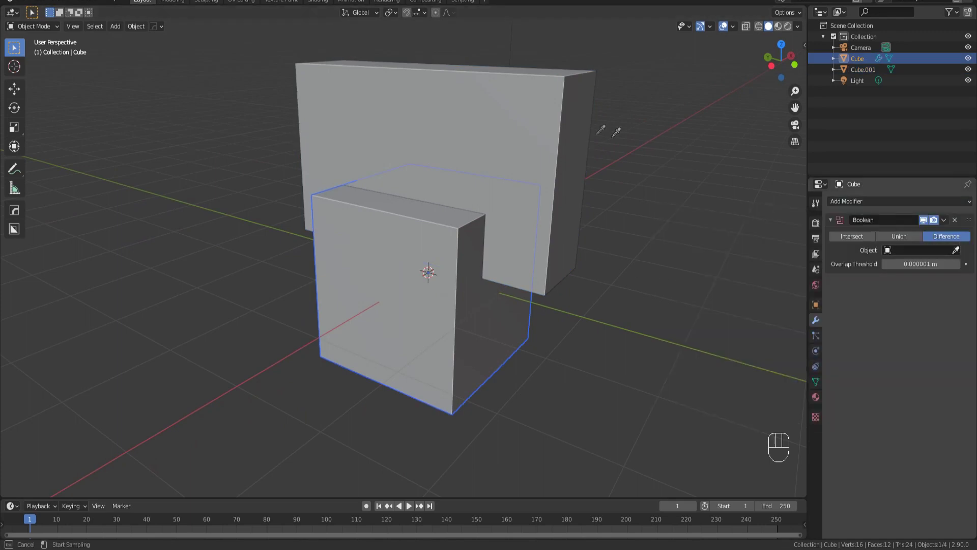
drag(603, 212, 497, 193)
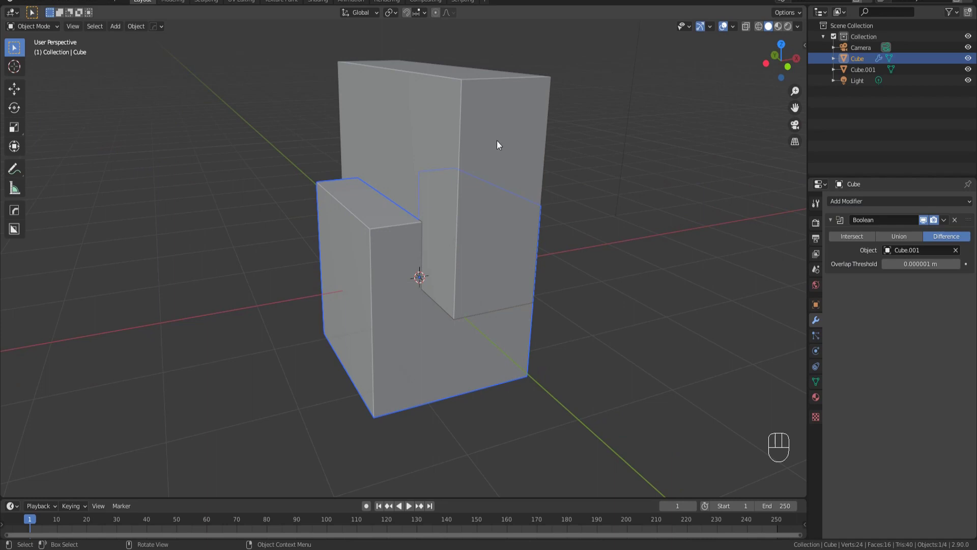
click(414, 271)
drag(946, 222, 921, 237)
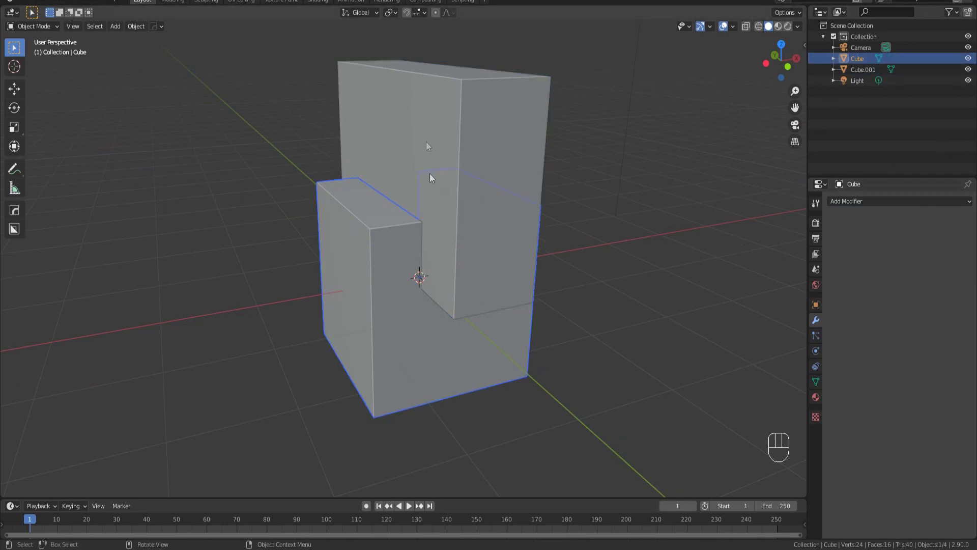
click(433, 132)
middle_click(509, 278)
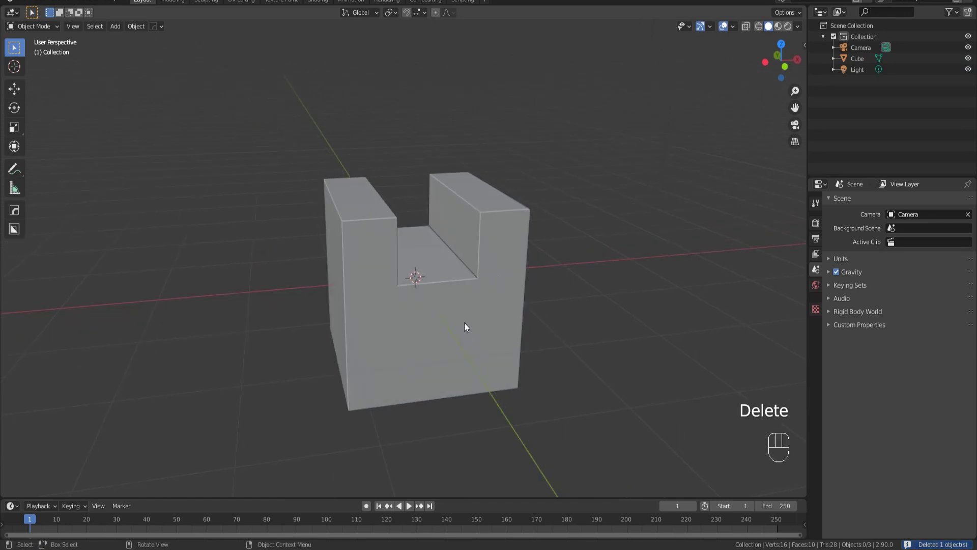
- Carver-cut the bottom notch into an H, turn Apply Operations off and draw a rectangle cutter at the left
key(KP_1)
click(409, 323)
key(ctrl+shift+x)
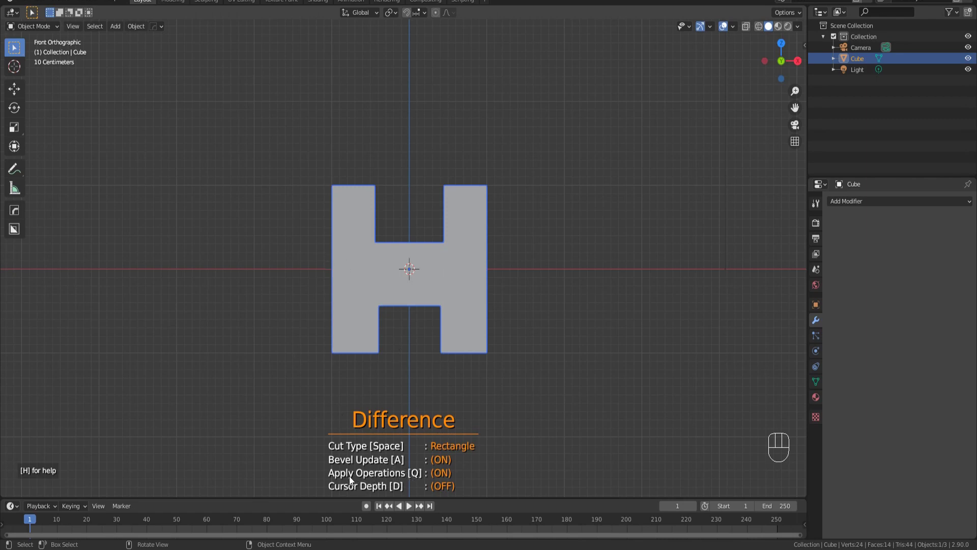
key(q)
key(q)
click(306, 253)
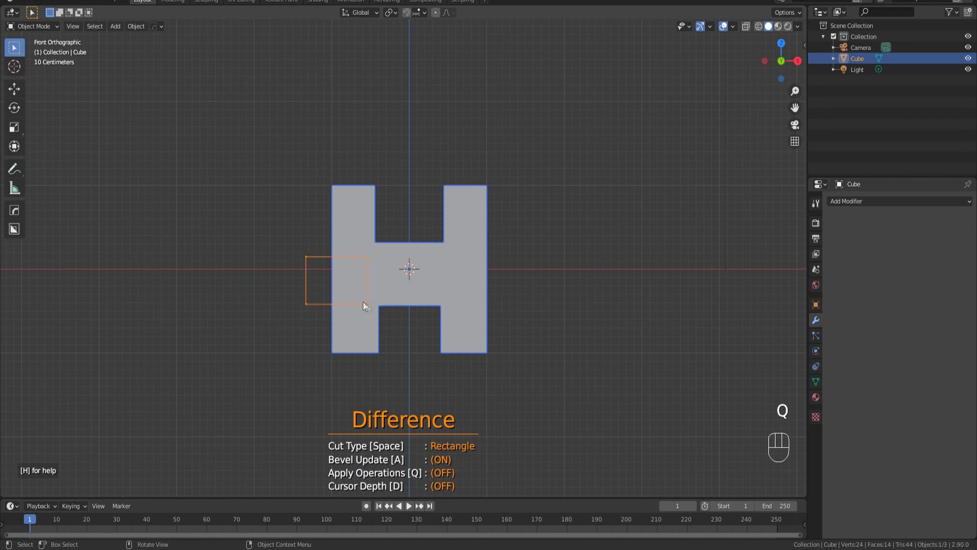
click(364, 305)
- Move the live cutter box, axis-constrained, onto the H's upper-left corner
drag(451, 346, 535, 335)
right_click(574, 312)
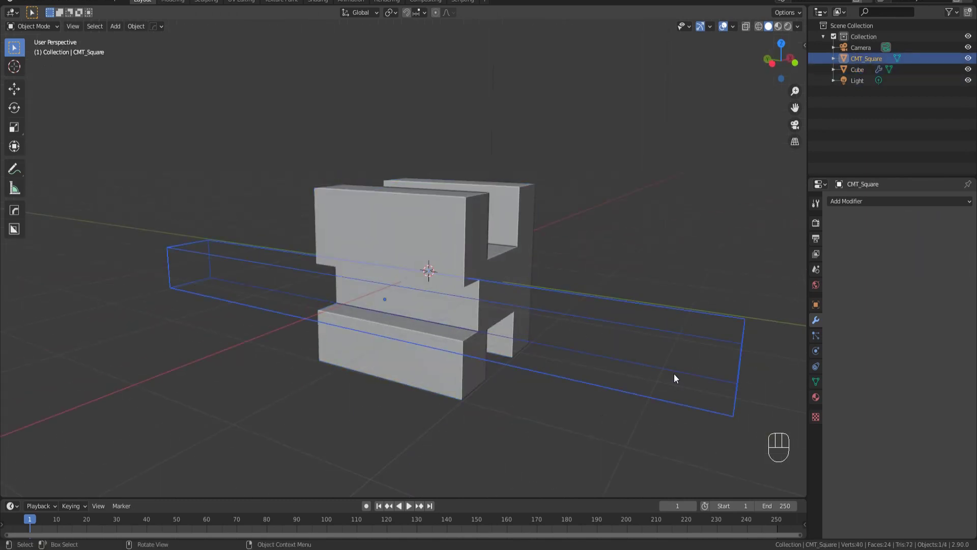
key(s)
key(s)
key(y)
drag(484, 332, 451, 346)
key(g)
click(444, 249)
middle_click(419, 293)
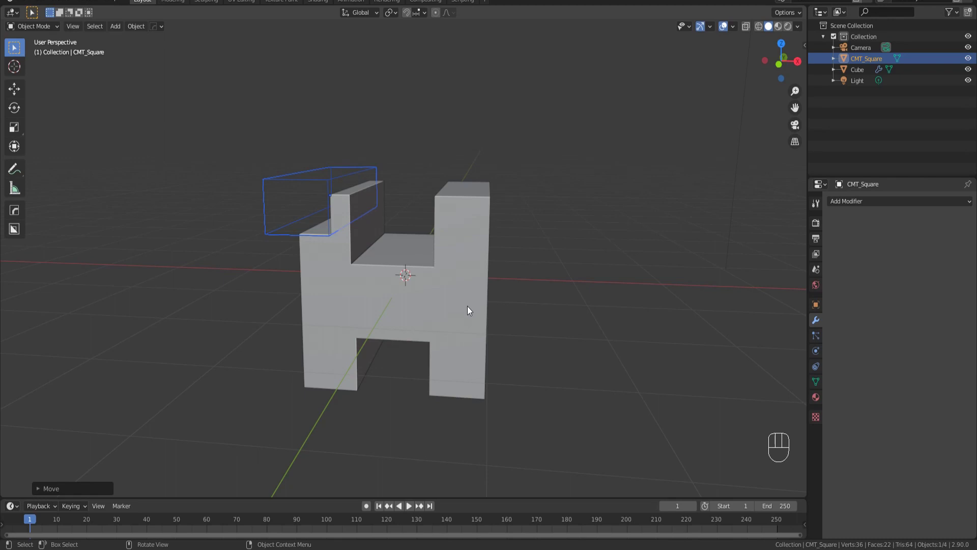
- Inspect the H shape and its live cutter from front, side and top views
drag(473, 307, 540, 322)
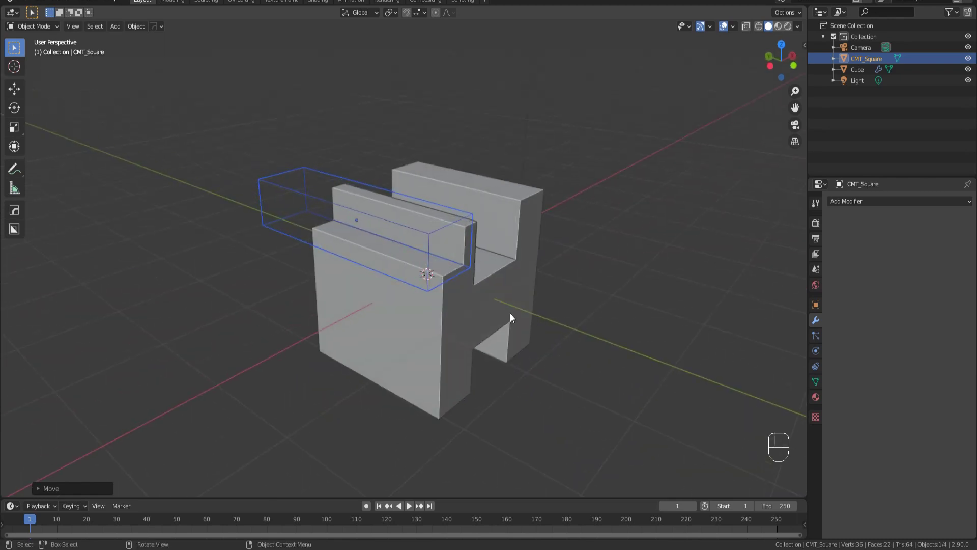
key(KP_1)
key(KP_1)
key(KP_3)
key(KP_7)
drag(469, 284, 433, 238)
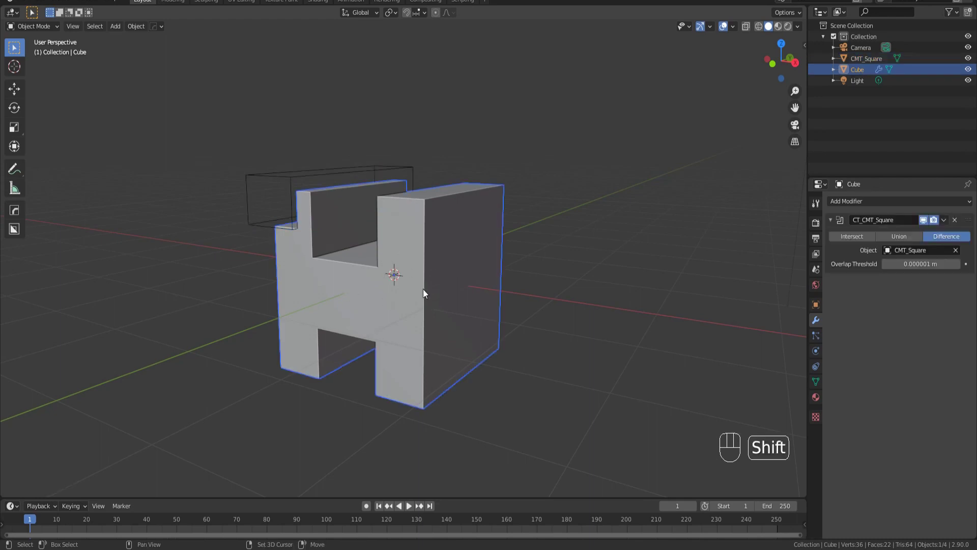
key(ctrl+shift+x)
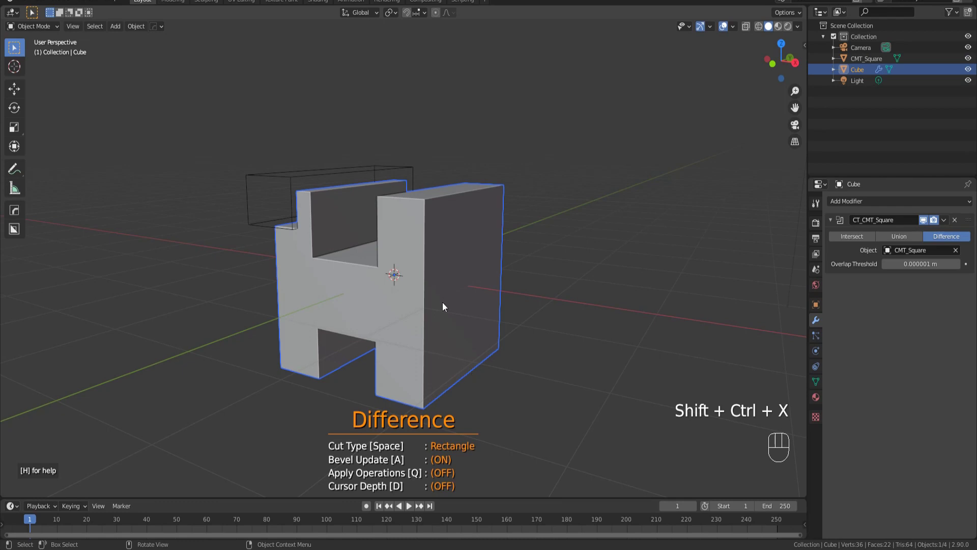
drag(431, 282, 495, 264)
drag(514, 236, 334, 259)
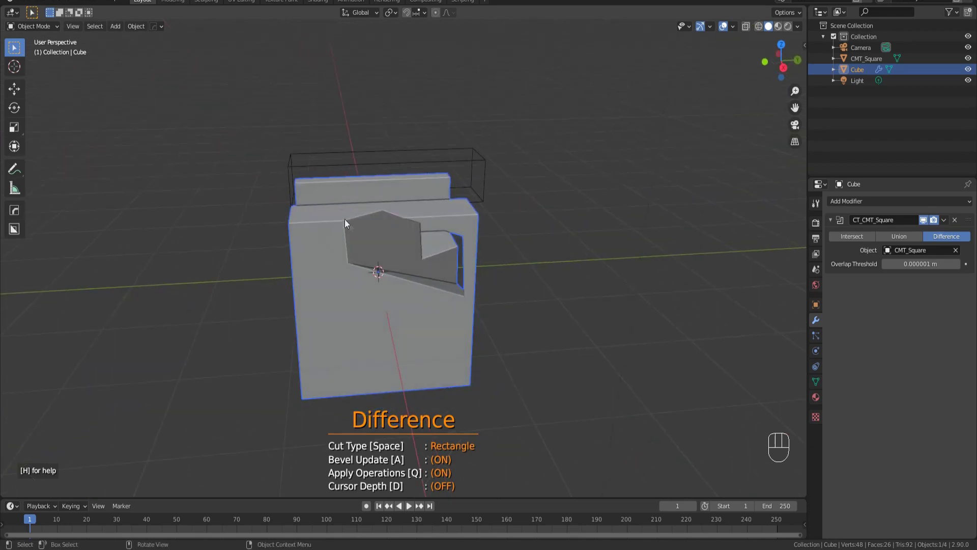
drag(350, 267, 339, 310)
drag(337, 311, 303, 252)
drag(303, 252, 312, 268)
click(339, 286)
middle_click(353, 284)
key(ctrl+z)
key(ctrl+z)
drag(370, 271, 394, 289)
key(KP_1)
key(KP_3)
key(KP_1)
key(KP_7)
key(KP_0)
key(KP_1)
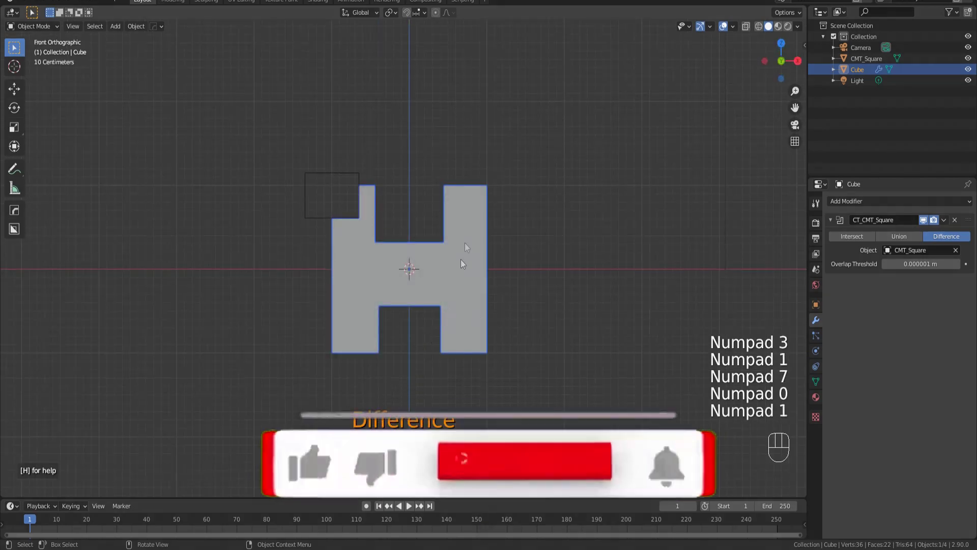
drag(461, 270, 425, 295)
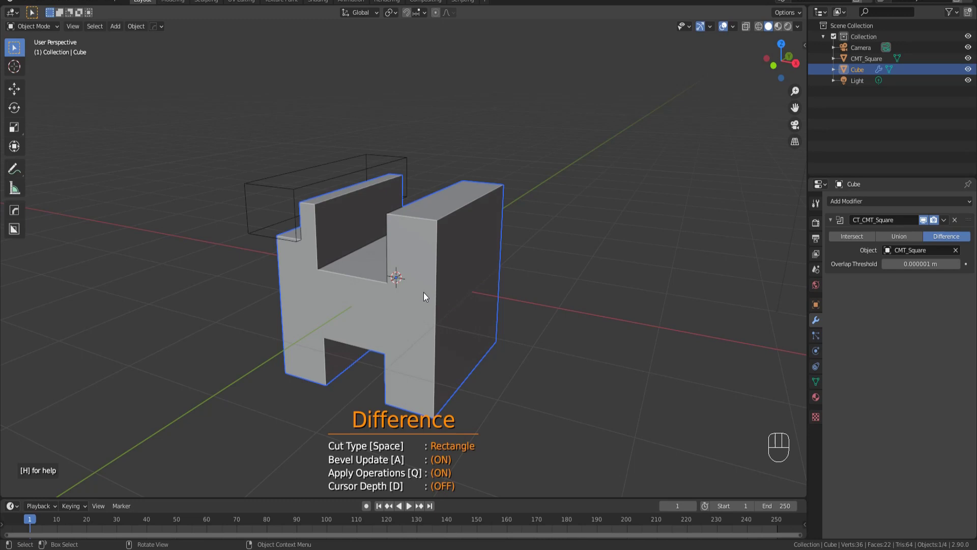
- From front view, launch Carver and start a rectangle cut over the H's right upright
key(h)
key(h)
key(KP_1)
click(473, 245)
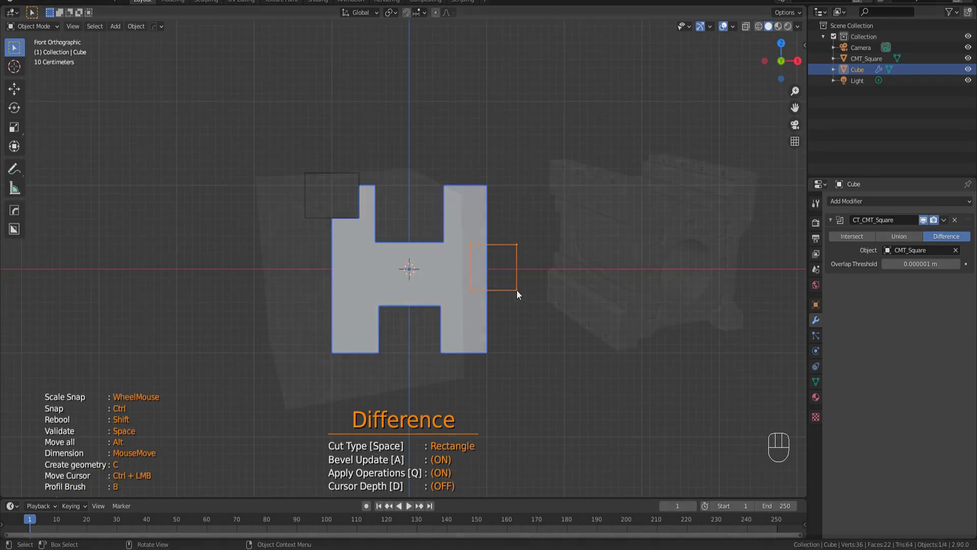